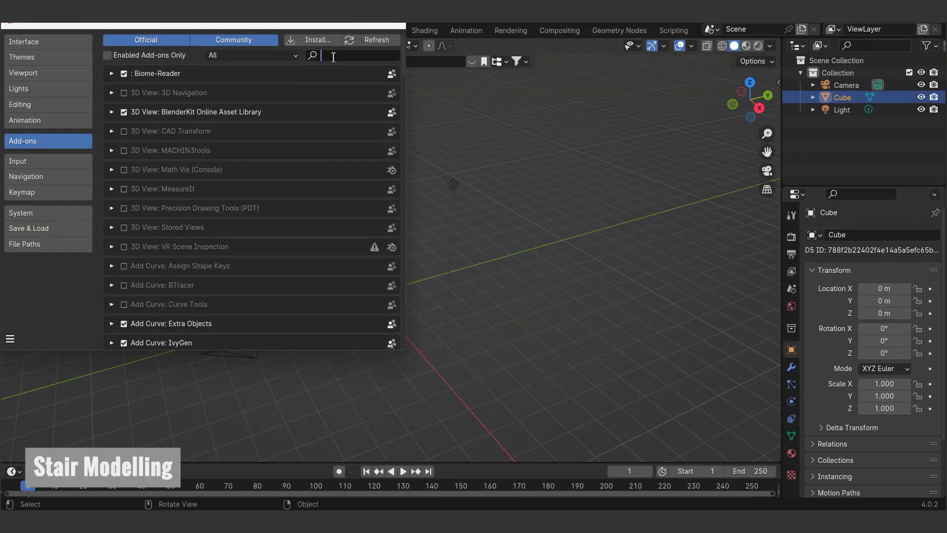
- Close the add-on preferences and face the default cube head-on, zoomed in
{"action": "type", "text": "node|"}
{"action": "double_click", "coordinate": [116, 118]}
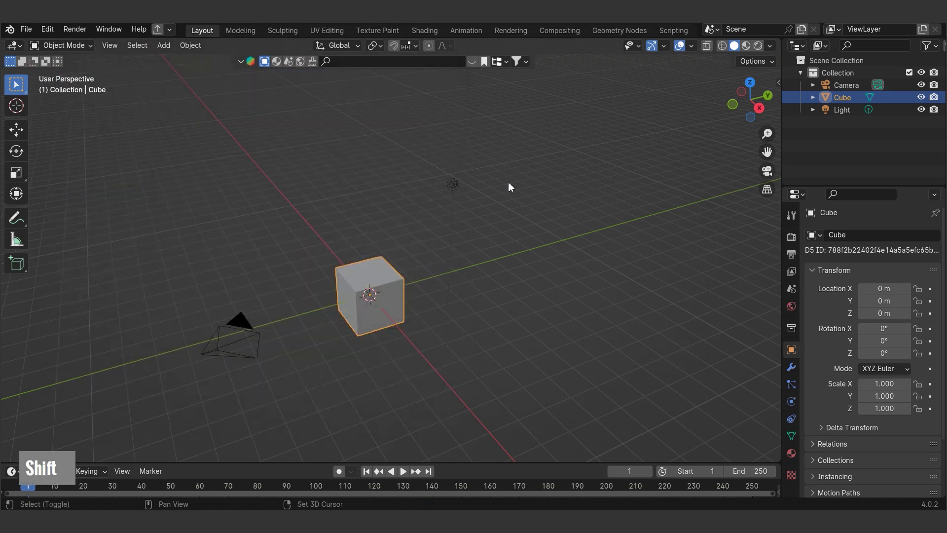
{"action": "middle_click", "coordinate": [391, 328]}
{"action": "scroll", "scroll_direction": "up", "scroll_amount": 3}
{"action": "middle_click", "coordinate": [405, 303]}
{"action": "scroll", "scroll_direction": "up", "scroll_amount": 3}
- In Edit Mode, extrude the first step 0.20 up along Z and -0.30 along X
{"action": "key", "text": "Tab"}
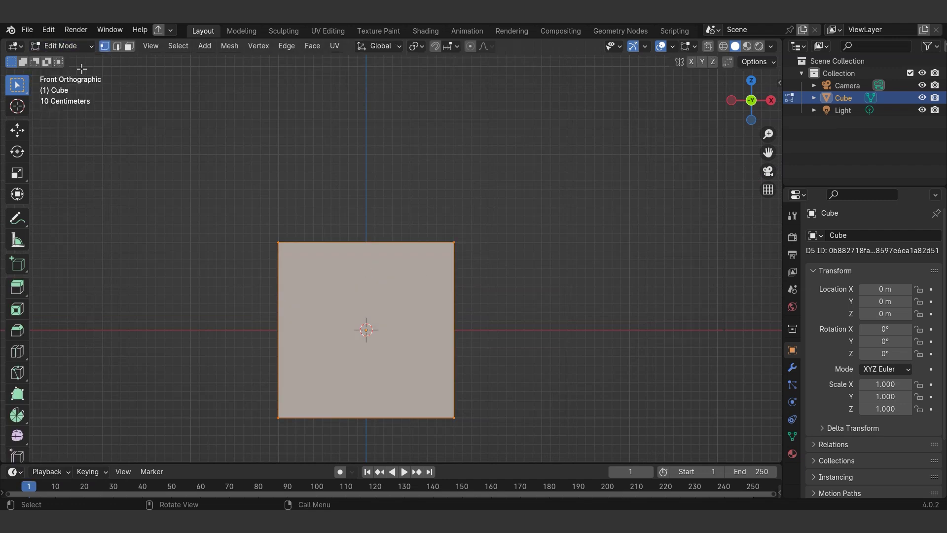
{"action": "type", "text": "m |"}
{"action": "scroll", "scroll_direction": "up", "scroll_amount": 3}
{"action": "type", "text": "ez"}
{"action": "type", "text": ".20"}
{"action": "key", "text": "Return"}
{"action": "scroll", "scroll_direction": "up", "scroll_amount": 3}
{"action": "type", "text": "ex"}
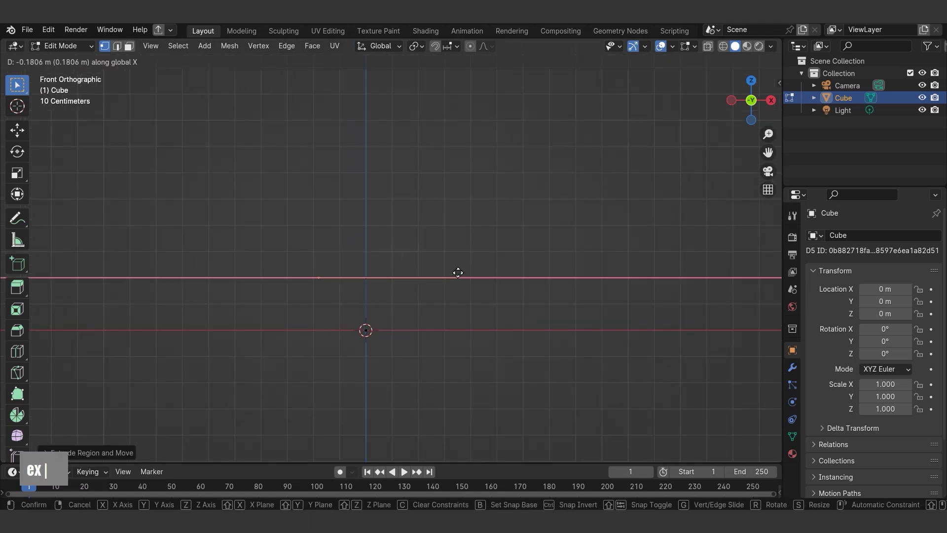
{"action": "type", "text": "-.30"}
{"action": "key", "text": "Return"}
- Repeat the step profile to four treads and extrude it sideways along Y
{"action": "type", "text": "adg"}
{"action": "key", "text": "Escape"}
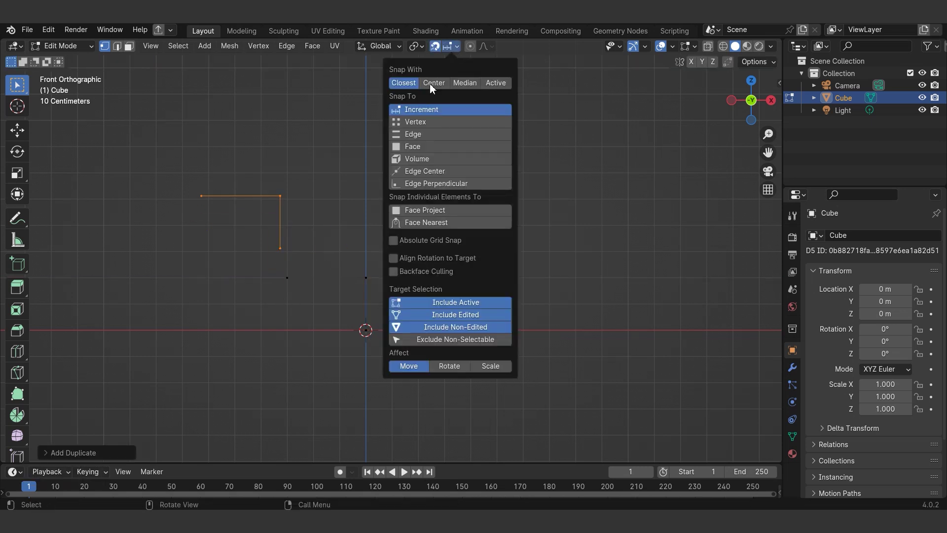
{"action": "type", "text": "gad"}
{"action": "type", "text": "g"}
{"action": "scroll", "scroll_direction": "down", "scroll_amount": 3}
{"action": "type", "text": "gaDg"}
{"action": "middle_click", "coordinate": [348, 340]}
{"action": "type", "text": "a"}
{"action": "type", "text": "ey"}
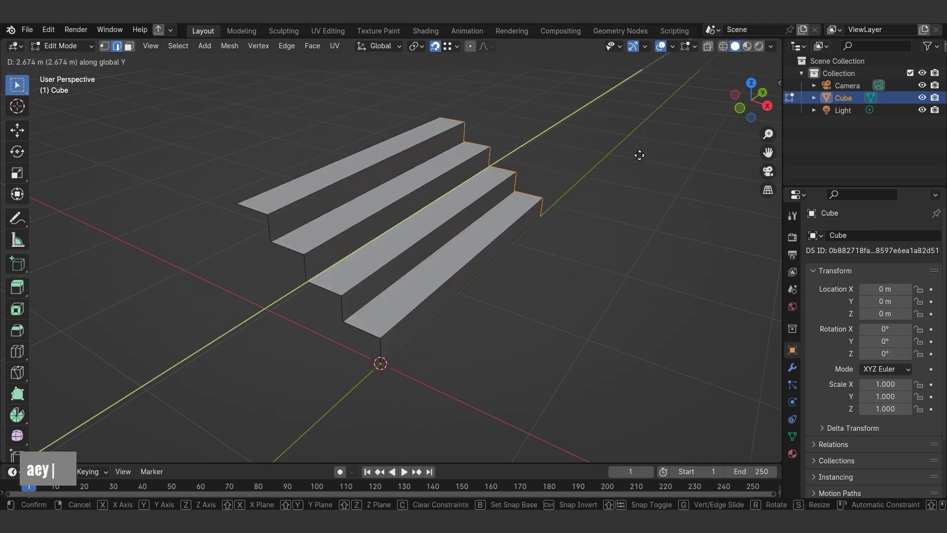
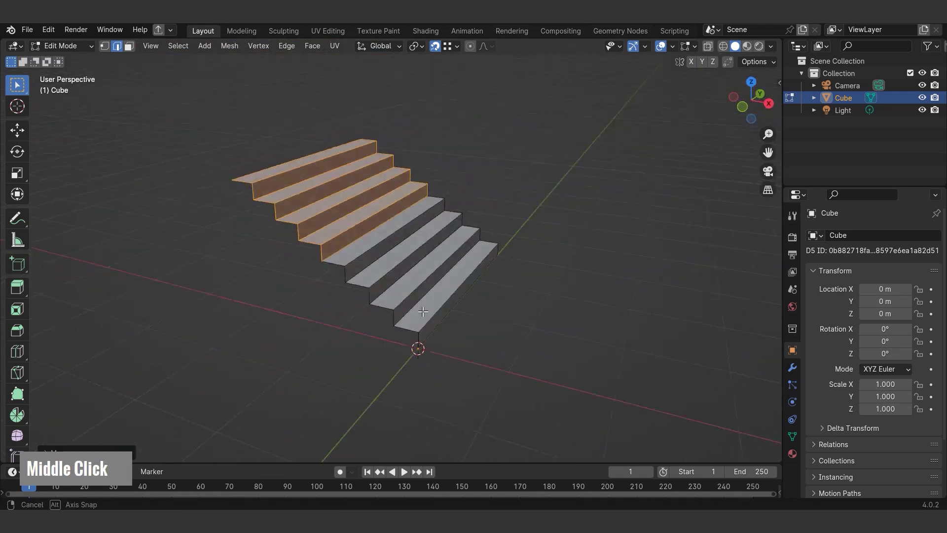
- Extrude further steps upward to extend the staircase to eight treads
{"action": "scroll", "scroll_direction": "up", "scroll_amount": 3}
{"action": "type", "text": "am1"}
{"action": "type", "text": "ez"}
{"action": "type", "text": "e"}
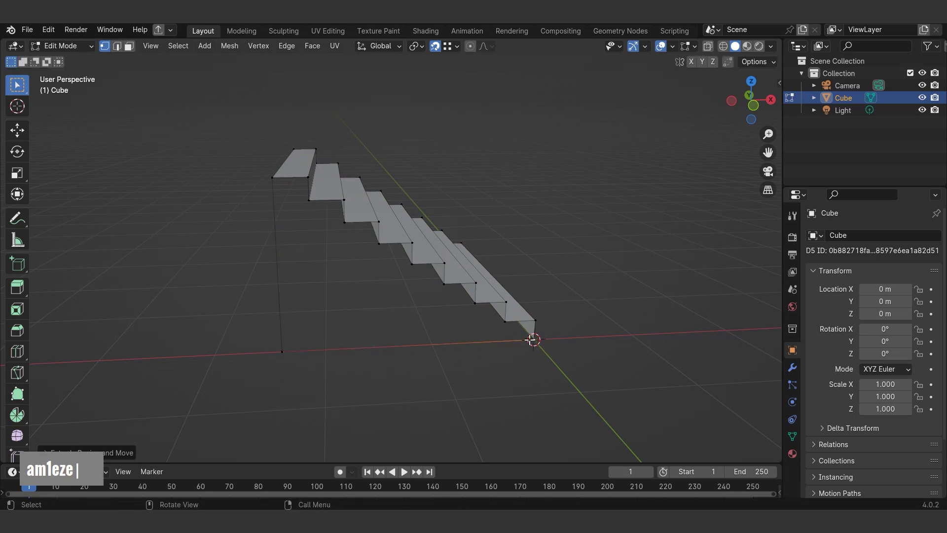
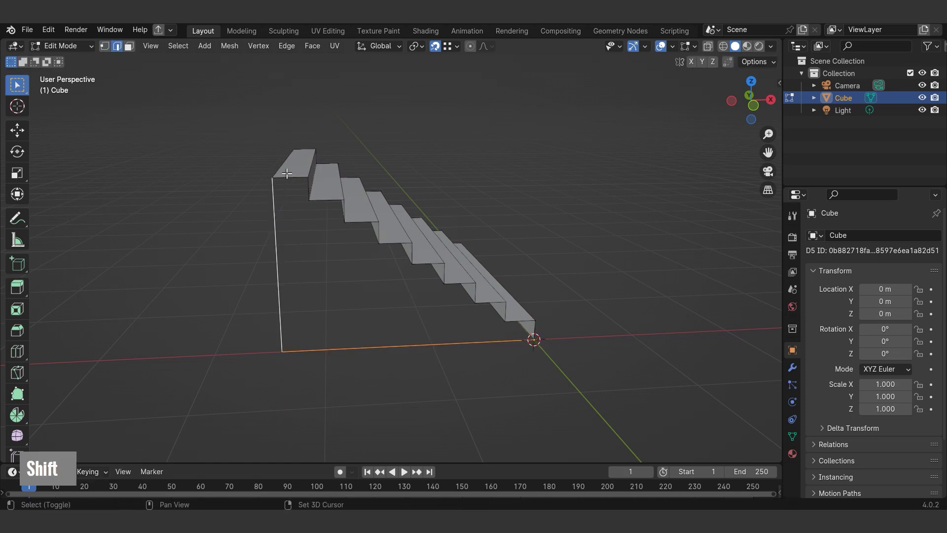
- Fill the stepped side outline with a face and extrude it across into a solid block
{"action": "left_click", "coordinate": [287, 178]}
{"action": "left_click", "coordinate": [287, 177]}
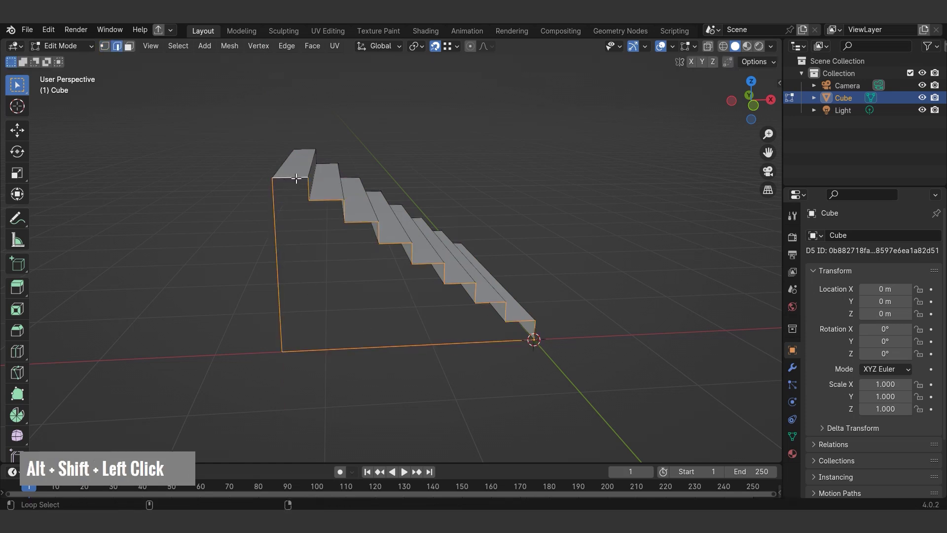
{"action": "type", "text": "f1"}
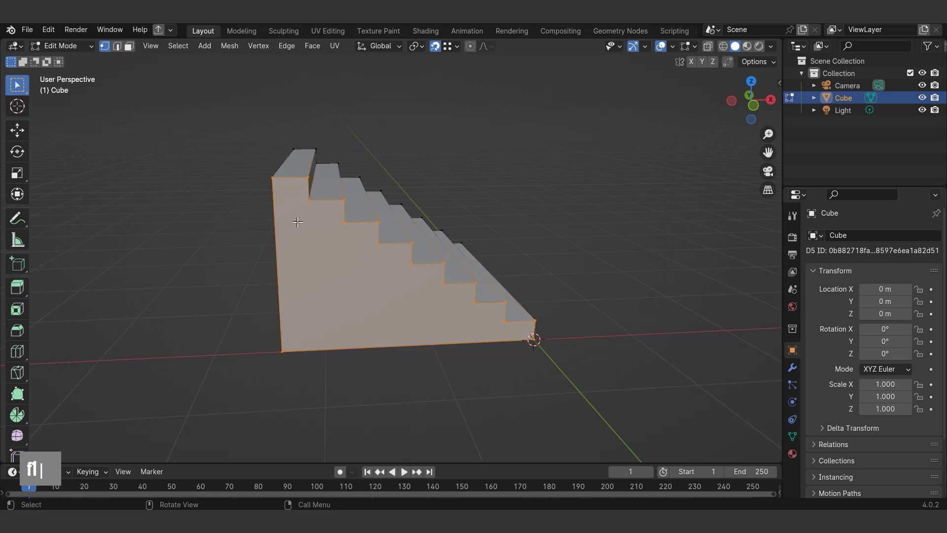
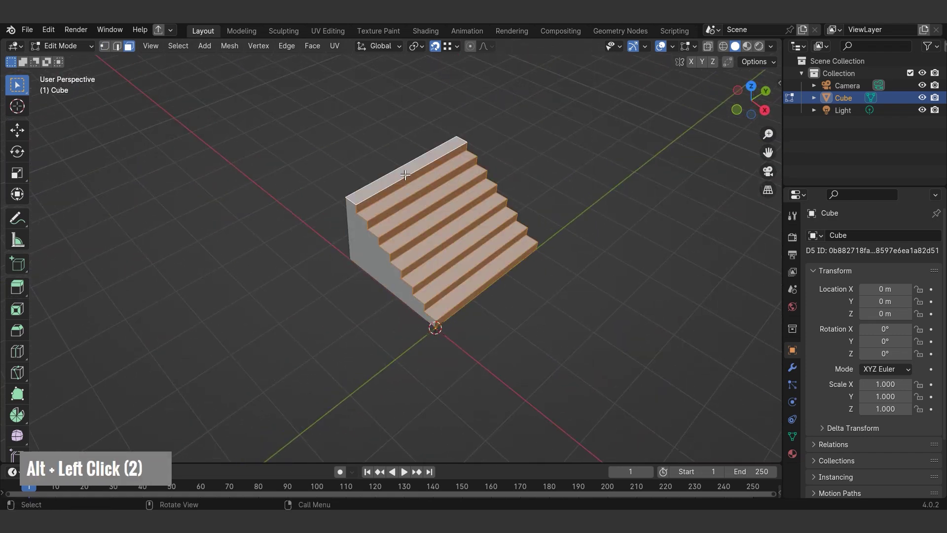
{"action": "key", "text": "Delete"}
{"action": "key", "text": "a"}
{"action": "type", "text": "ae"}
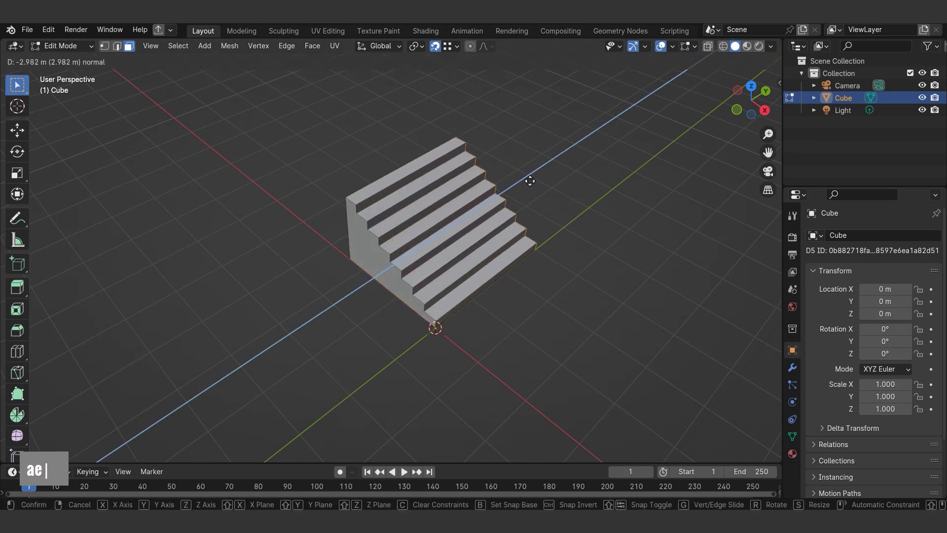
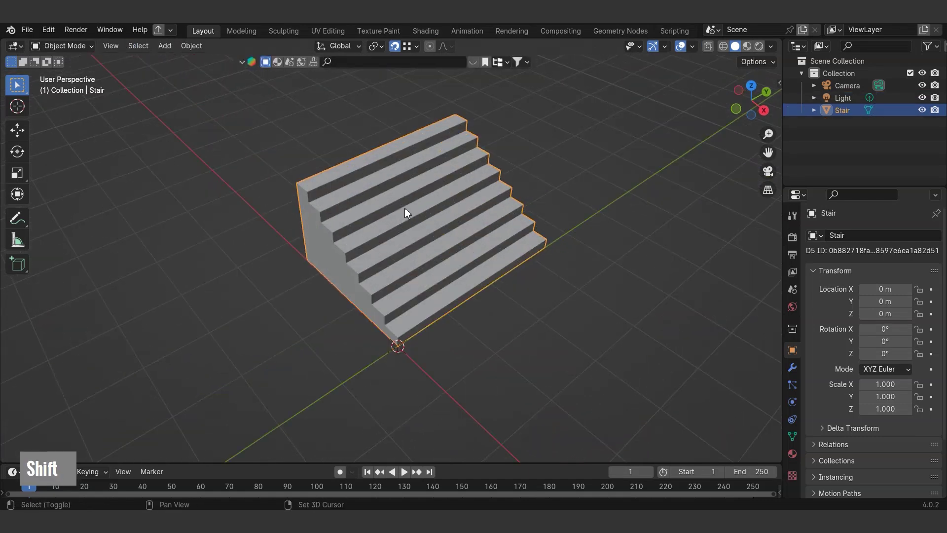
- Rename the Cube object to Stair in the Outliner
{"action": "scroll", "scroll_direction": "up", "scroll_amount": 3}
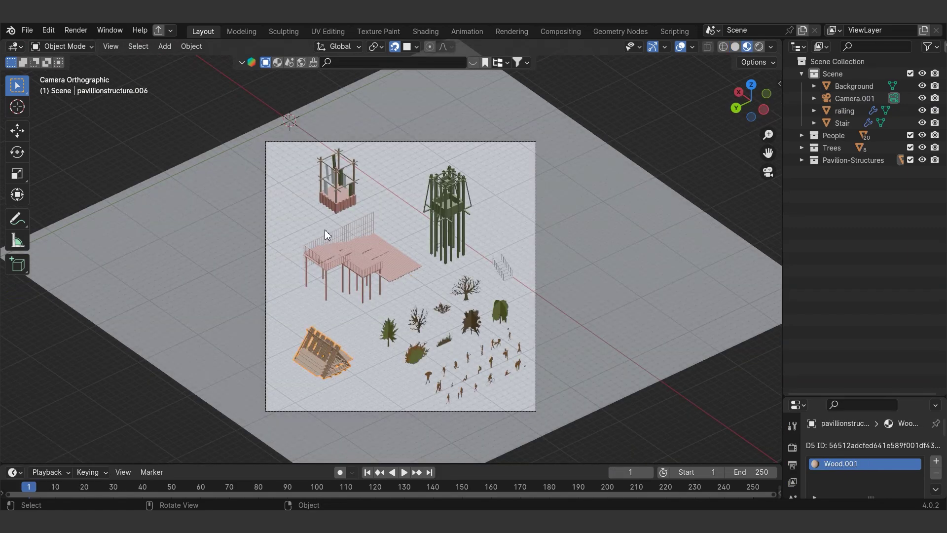
- Append the pavilion structures and shift them along X and Y toward the Stair block
{"action": "left_click", "coordinate": [345, 257]}
{"action": "key", "text": "ctrl+c"}
{"action": "scroll", "scroll_direction": "down", "scroll_amount": 3}
{"action": "middle_click", "coordinate": [394, 322]}
{"action": "scroll", "scroll_direction": "down", "scroll_amount": 3}
{"action": "type", "text": "gx"}
{"action": "scroll", "scroll_direction": "up", "scroll_amount": 3}
{"action": "type", "text": "gxgy"}
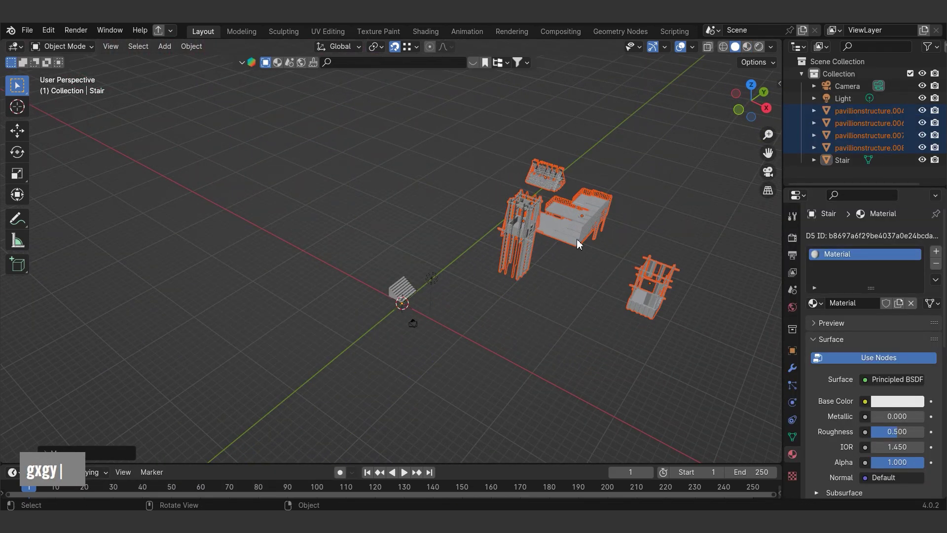
{"action": "middle_click", "coordinate": [550, 281]}
{"action": "type", "text": "gy"}
{"action": "scroll", "scroll_direction": "up", "scroll_amount": 3}
{"action": "key", "text": "Return"}
- Inspect the pavilions from several angles and select the tall tower pavilion
{"action": "middle_click", "coordinate": [471, 285]}
{"action": "scroll", "scroll_direction": "up", "scroll_amount": 3}
{"action": "middle_click", "coordinate": [436, 234]}
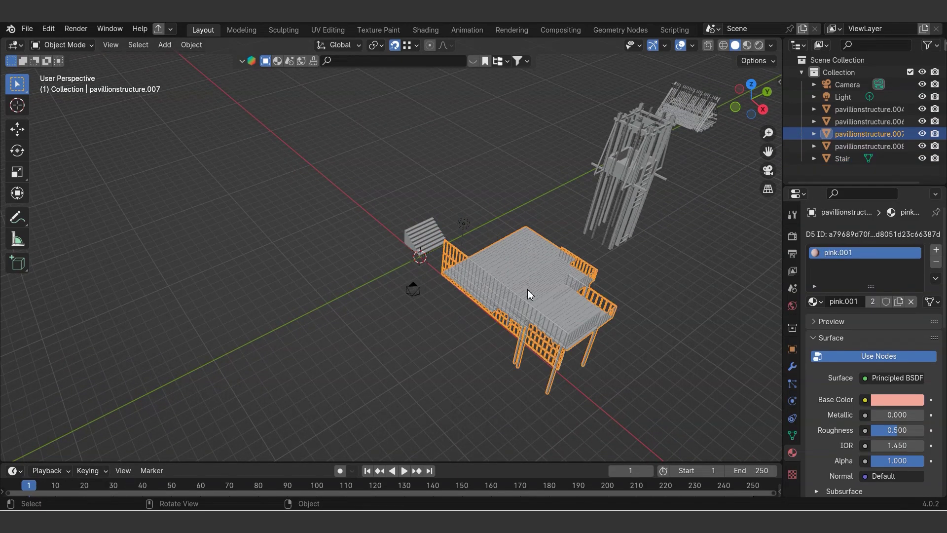
{"action": "key", "text": "ctrl+m"}
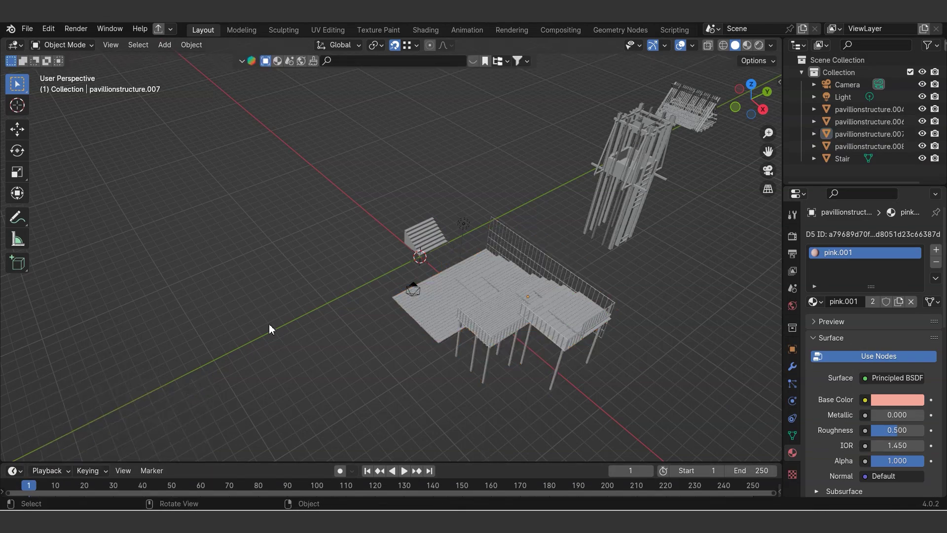
{"action": "scroll", "scroll_direction": "down", "scroll_amount": 3}
{"action": "left_click", "coordinate": [548, 228]}
- Move the selected pavilions apart along Y and X
{"action": "double_click", "coordinate": [638, 173]}
{"action": "key", "text": "g"}
{"action": "key", "text": "y"}
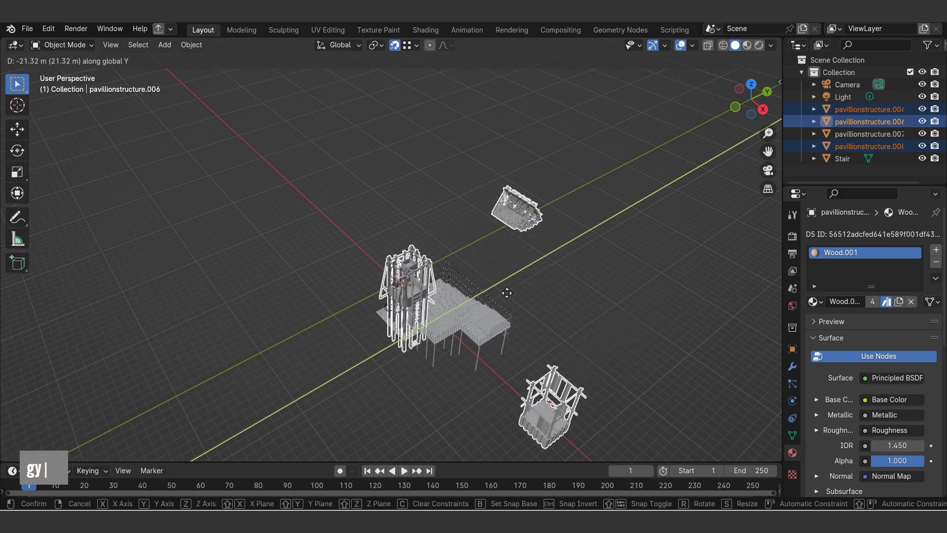
{"action": "key", "text": "g"}
{"action": "type", "text": "x"}
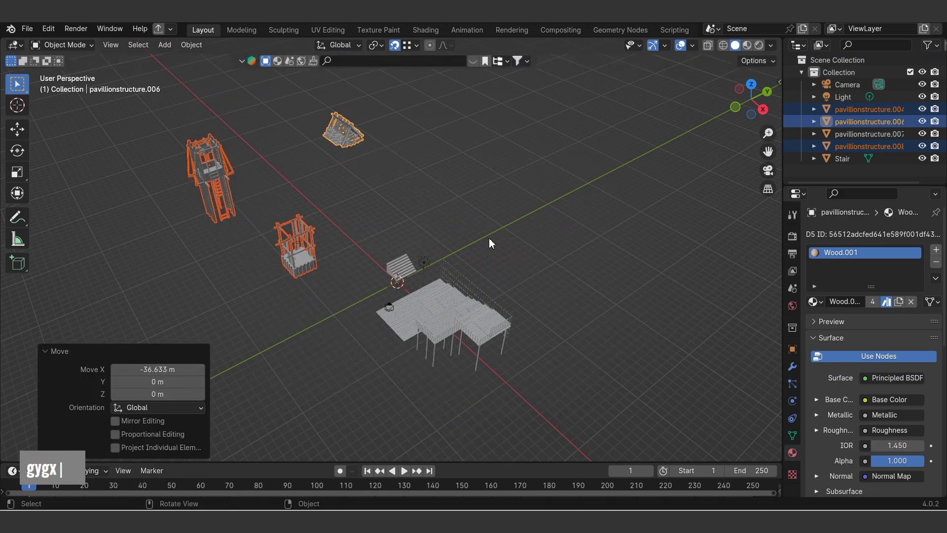
- Move the Stair block under the pink pavilion and scale and stretch it along Y
{"action": "double_click", "coordinate": [454, 327]}
{"action": "scroll", "scroll_direction": "up", "scroll_amount": 3}
{"action": "scroll", "scroll_direction": "down", "scroll_amount": 3}
{"action": "type", "text": "gy"}
{"action": "type", "text": "gygy"}
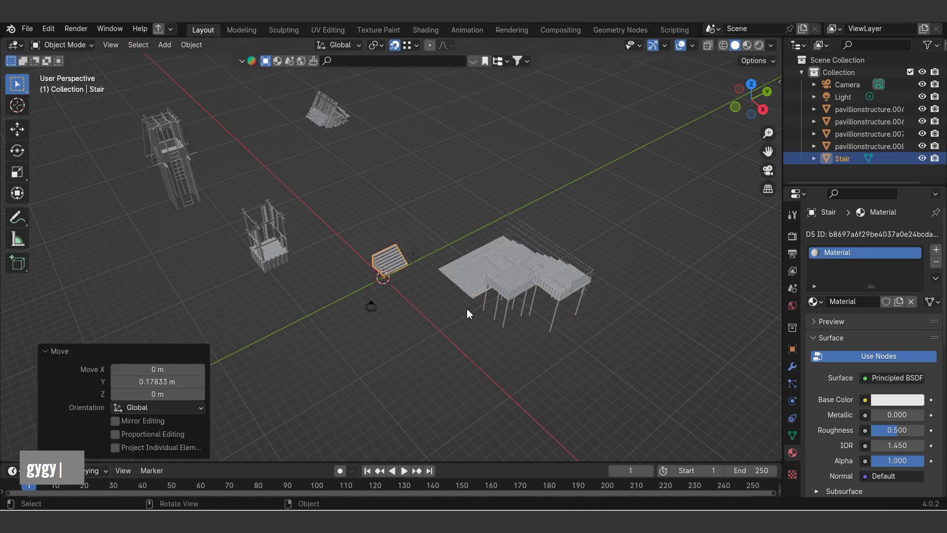
{"action": "scroll", "scroll_direction": "up", "scroll_amount": 3}
{"action": "type", "text": "gygys"}
{"action": "scroll", "scroll_direction": "down", "scroll_amount": 3}
{"action": "middle_click", "coordinate": [501, 356]}
{"action": "scroll", "scroll_direction": "up", "scroll_amount": 3}
{"action": "type", "text": "gx"}
{"action": "type", "text": "|"}
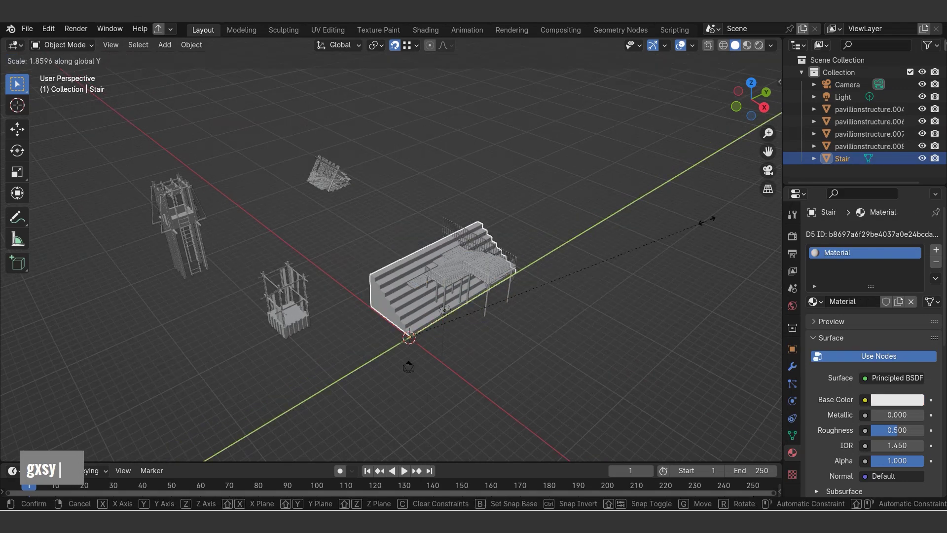
{"action": "scroll", "scroll_direction": "up", "scroll_amount": 3}
{"action": "type", "text": "gxsy |"}
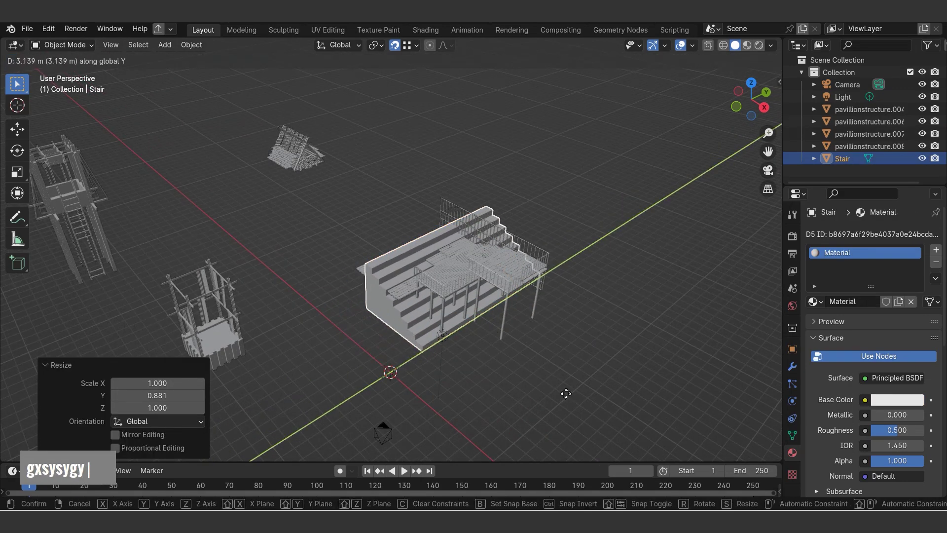
{"action": "middle_click", "coordinate": [506, 291]}
{"action": "scroll", "scroll_direction": "up", "scroll_amount": 3}
- Raise the pink pavilion, then extrude the Stair block's base face outward into a platform
{"action": "key", "text": "g"}
{"action": "key", "text": "z"}
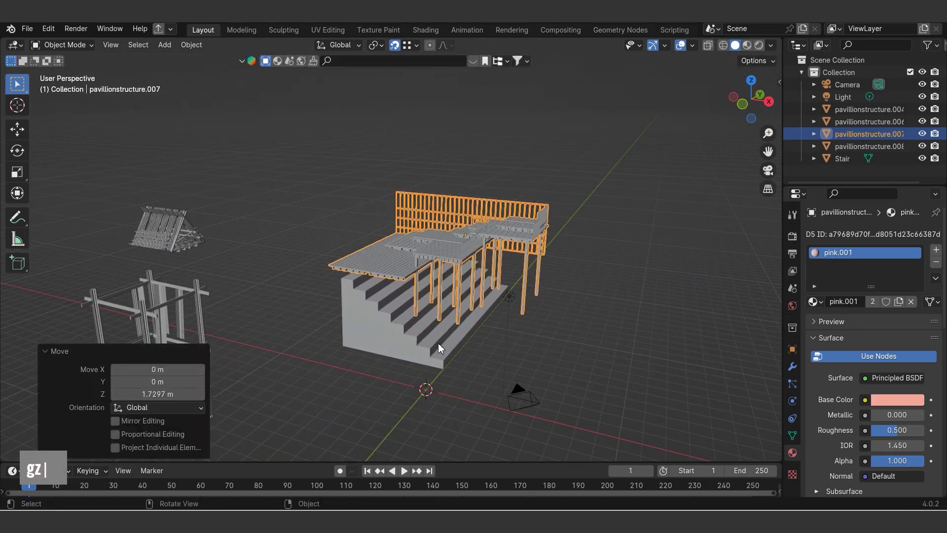
{"action": "double_click", "coordinate": [452, 357]}
{"action": "middle_click", "coordinate": [455, 356]}
{"action": "key", "text": "3"}
{"action": "double_click", "coordinate": [448, 342]}
{"action": "middle_click", "coordinate": [479, 346]}
{"action": "scroll", "scroll_direction": "down", "scroll_amount": 3}
{"action": "type", "text": "e |"}
{"action": "key", "text": "Tab"}
{"action": "type", "text": "e |"}
{"action": "type", "text": "g |"}
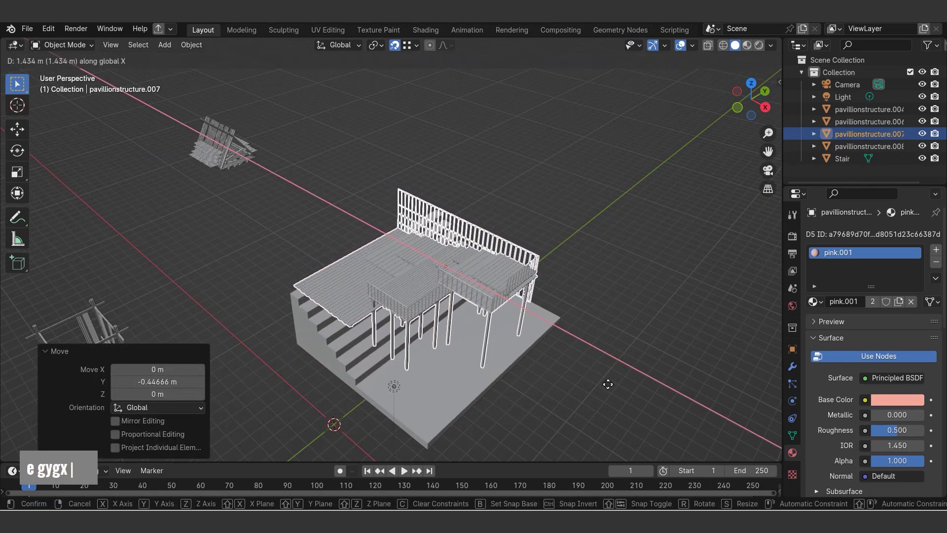
- In front view, pull the pink pavilion's column bottoms down onto the platform
{"action": "middle_click", "coordinate": [565, 344]}
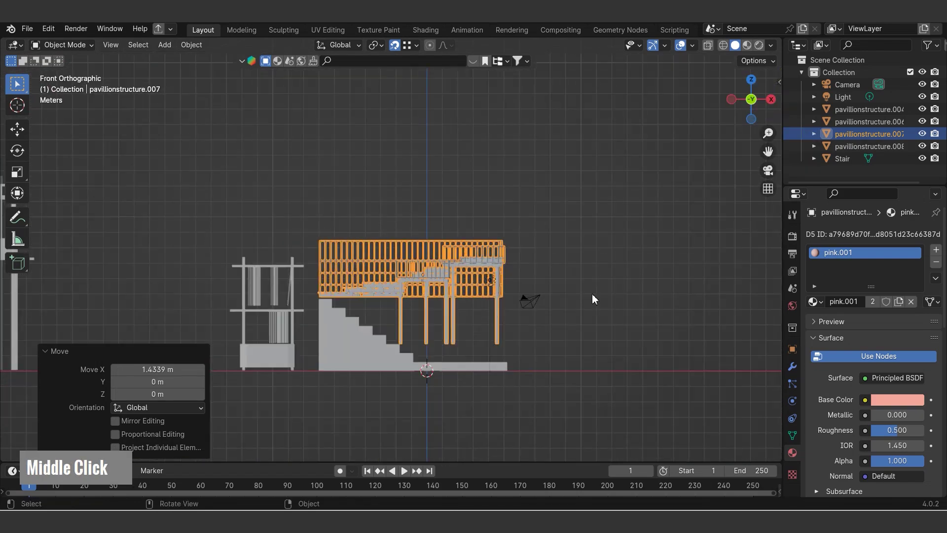
{"action": "scroll", "scroll_direction": "up", "scroll_amount": 3}
{"action": "scroll", "scroll_direction": "down", "scroll_amount": 3}
{"action": "key", "text": "Tab"}
{"action": "type", "text": "1|"}
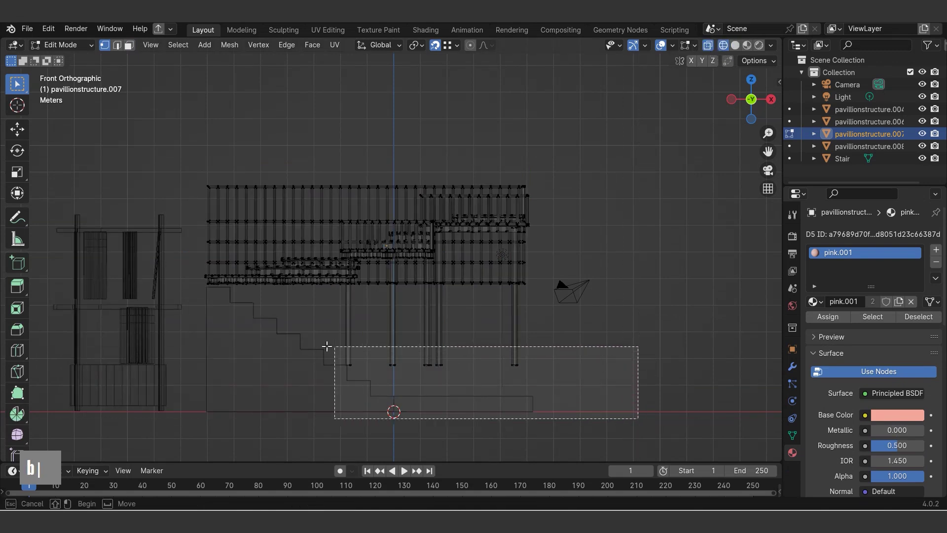
{"action": "middle_click", "coordinate": [518, 360]}
{"action": "key", "text": "Tab"}
{"action": "scroll", "scroll_direction": "down", "scroll_amount": 3}
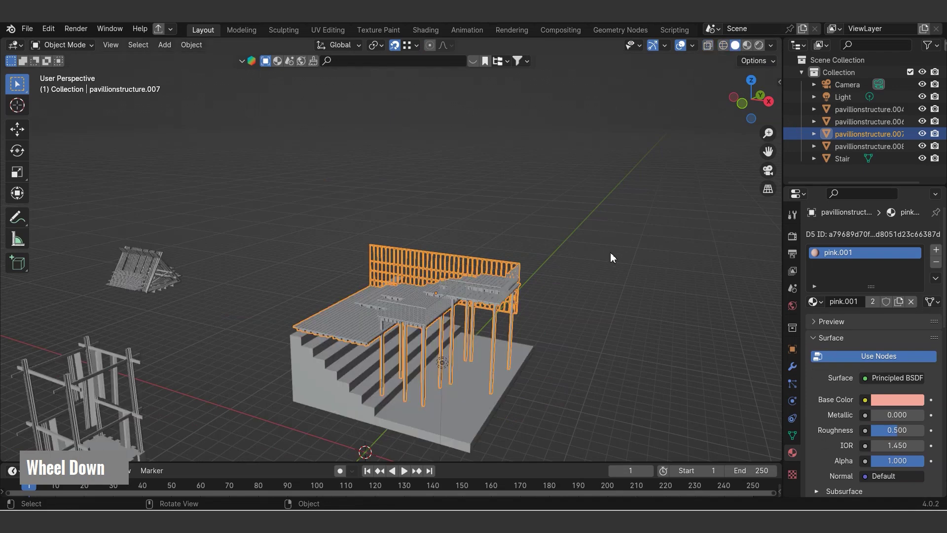
{"action": "middle_click", "coordinate": [601, 273]}
{"action": "scroll", "scroll_direction": "down", "scroll_amount": 3}
{"action": "middle_click", "coordinate": [554, 303]}
{"action": "scroll", "scroll_direction": "down", "scroll_amount": 3}
{"action": "middle_click", "coordinate": [512, 346]}
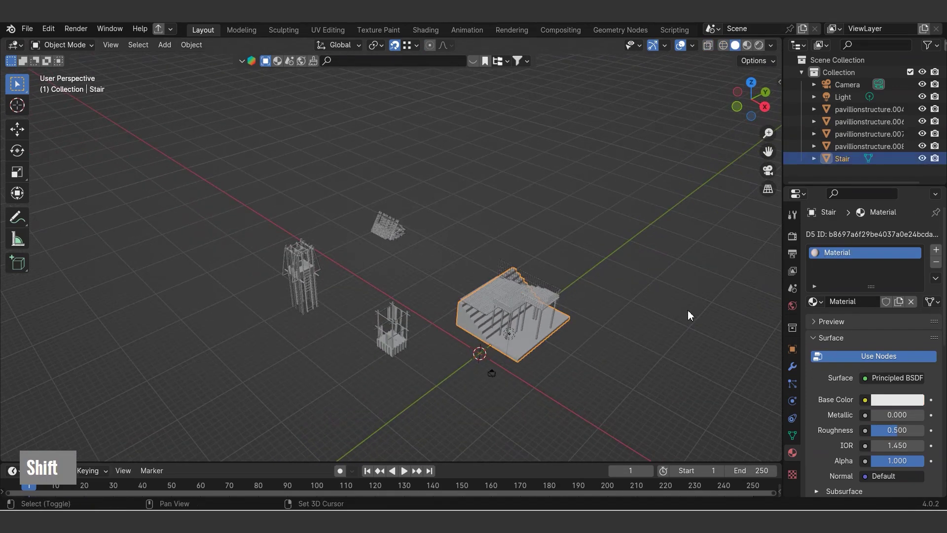
- Duplicate the Stair block and scale a copy along X and Y under the next pavilion
{"action": "type", "text": "dx"}
{"action": "type", "text": "dxdy"}
{"action": "type", "text": "gx"}
{"action": "scroll", "scroll_direction": "up", "scroll_amount": 3}
{"action": "type", "text": "DxDxDygxsysx"}
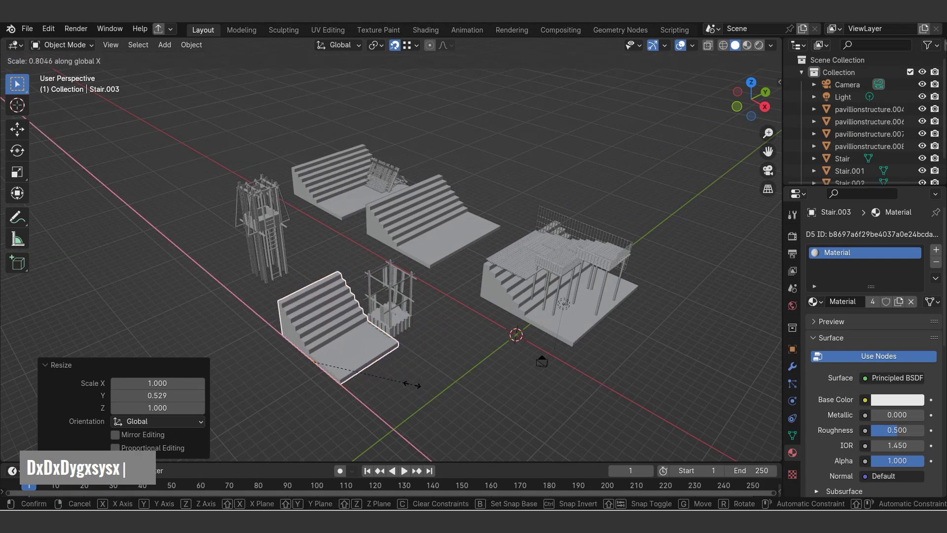
- Position the remaining stair copies beneath the other pavilions along X and Y
{"action": "type", "text": "gy"}
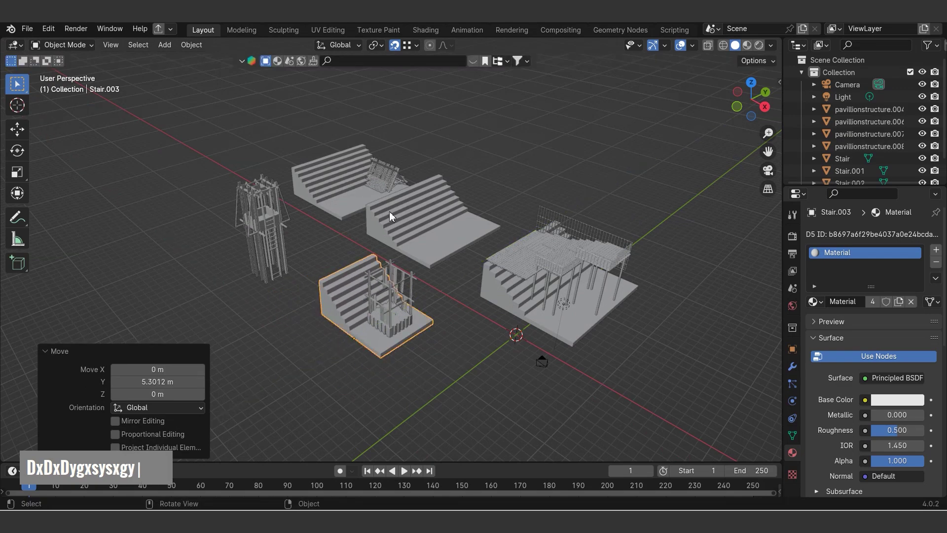
{"action": "type", "text": "gygxgygxg"}
{"action": "key", "text": "Escape"}
{"action": "type", "text": "gx"}
{"action": "type", "text": "gy"}
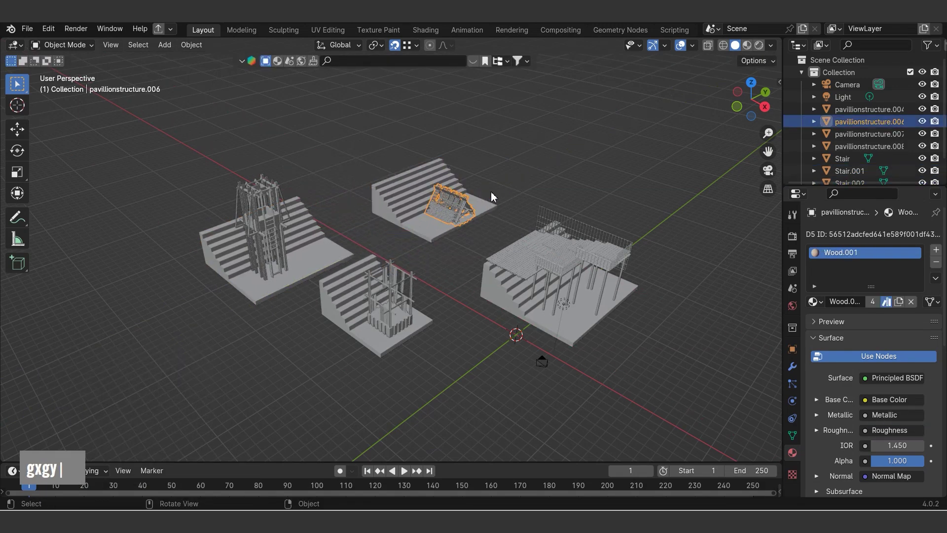
- Shift a pavilion along X and Y into its new position on the stair base
{"action": "type", "text": "|"}
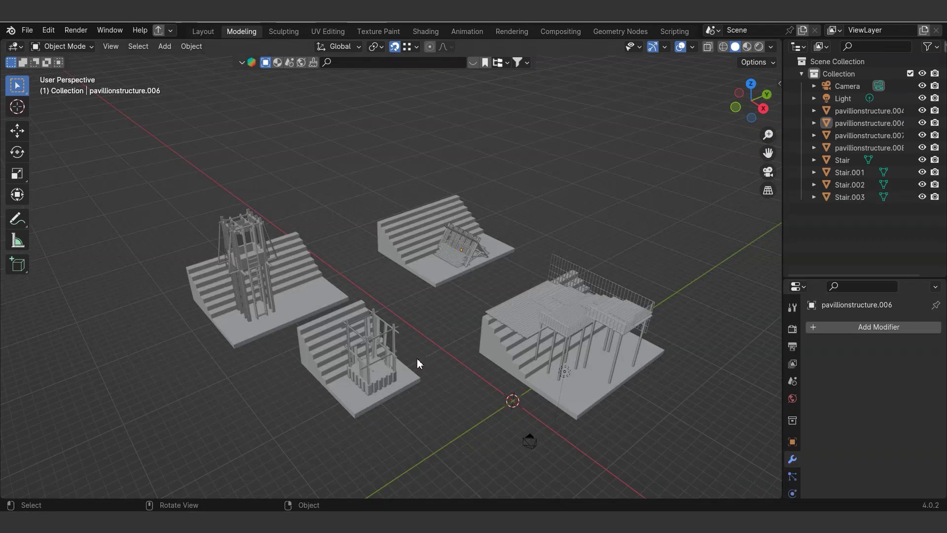
{"action": "scroll", "scroll_direction": "down", "scroll_amount": 3}
{"action": "type", "text": "g|"}
{"action": "left_click", "coordinate": [299, 340]}
{"action": "type", "text": "ggygx"}
{"action": "double_click", "coordinate": [581, 300]}
{"action": "type", "text": "gy"}
{"action": "scroll", "scroll_direction": "down", "scroll_amount": 3}
{"action": "middle_click", "coordinate": [473, 334]}
{"action": "scroll", "scroll_direction": "up", "scroll_amount": 3}
- Scale the base along Y and turn the selected pavilion 180 degrees around Z
{"action": "type", "text": "sygy"}
{"action": "scroll", "scroll_direction": "up", "scroll_amount": 3}
{"action": "double_click", "coordinate": [466, 232]}
{"action": "type", "text": "rz18"}
{"action": "key", "text": "Return"}
- Slide the rotated pavilion along X and raise it along Z onto its base
{"action": "type", "text": "gx"}
{"action": "scroll", "scroll_direction": "up", "scroll_amount": 3}
{"action": "type", "text": "gxgxgz"}
{"action": "type", "text": "gx"}
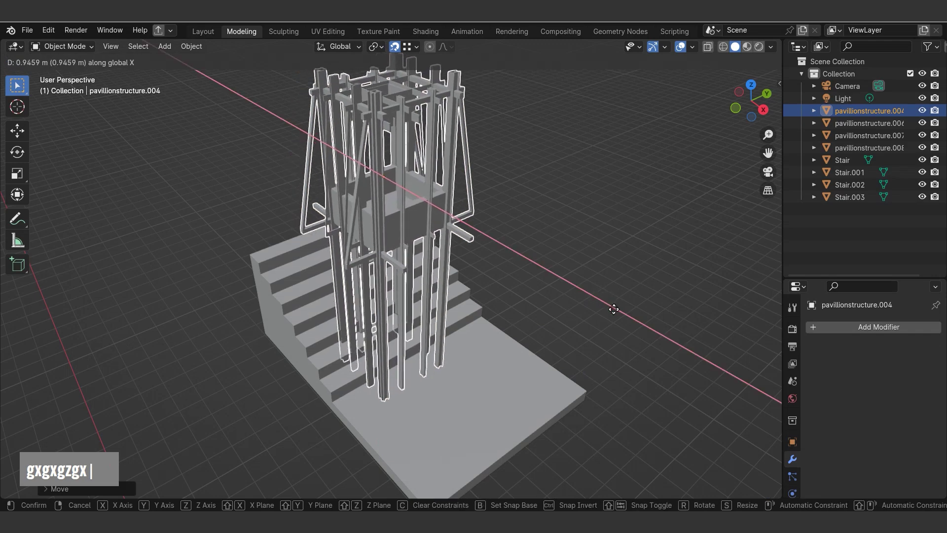
{"action": "scroll", "scroll_direction": "down", "scroll_amount": 3}
{"action": "middle_click", "coordinate": [445, 346]}
{"action": "scroll", "scroll_direction": "down", "scroll_amount": 3}
{"action": "middle_click", "coordinate": [425, 338]}
{"action": "scroll", "scroll_direction": "up", "scroll_amount": 3}
- Shrink the tall tower's stair base along X and shift it sideways apart from the tower
{"action": "type", "text": "sx"}
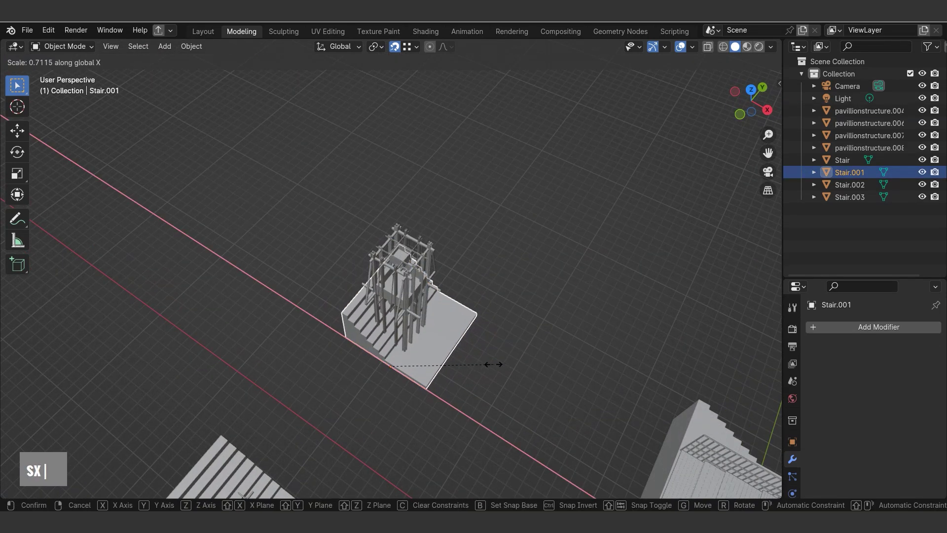
{"action": "middle_click", "coordinate": [453, 374]}
{"action": "scroll", "scroll_direction": "up", "scroll_amount": 3}
{"action": "key", "text": "Tab"}
{"action": "type", "text": "3gx"}
{"action": "key", "text": "Tab"}
{"action": "scroll", "scroll_direction": "down", "scroll_amount": 3}
{"action": "middle_click", "coordinate": [508, 364]}
{"action": "middle_click", "coordinate": [480, 308]}
{"action": "key", "text": "g"}
- Lay the A-frame pavilion onto the front stairs with a 90-degree Z turn and X/Z moves
{"action": "type", "text": "gxgy"}
{"action": "scroll", "scroll_direction": "down", "scroll_amount": 3}
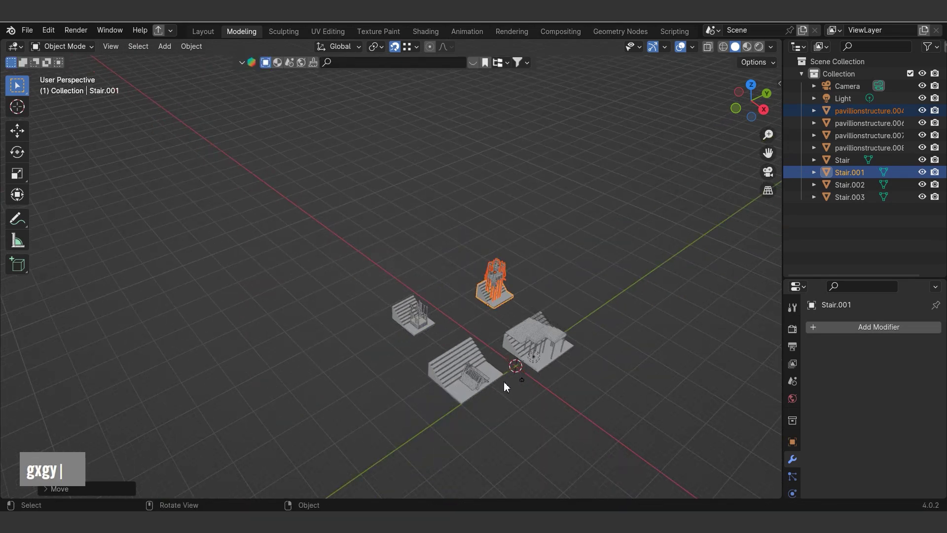
{"action": "scroll", "scroll_direction": "up", "scroll_amount": 3}
{"action": "type", "text": "gxgyrz9"}
{"action": "key", "text": "Return"}
{"action": "middle_click", "coordinate": [493, 404]}
{"action": "scroll", "scroll_direction": "up", "scroll_amount": 3}
{"action": "type", "text": "g"}
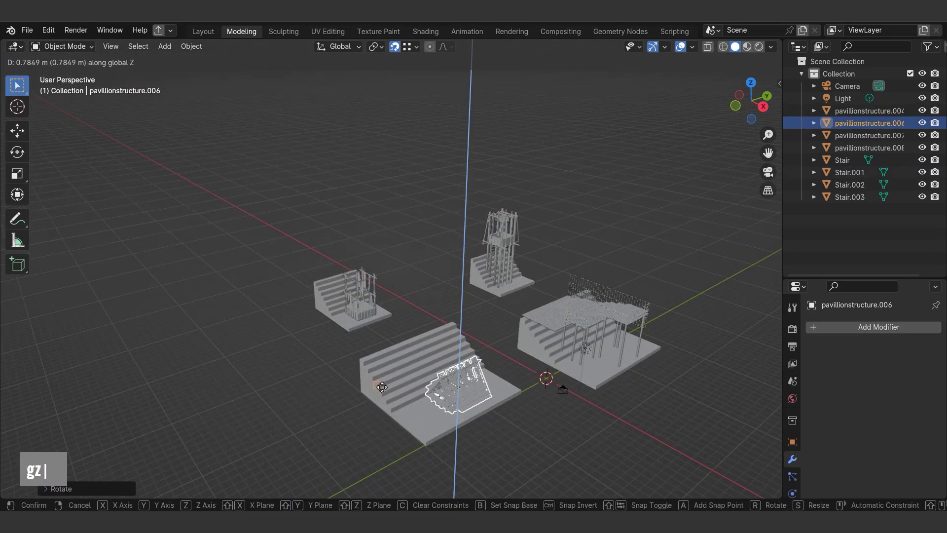
{"action": "type", "text": "zgxgz"}
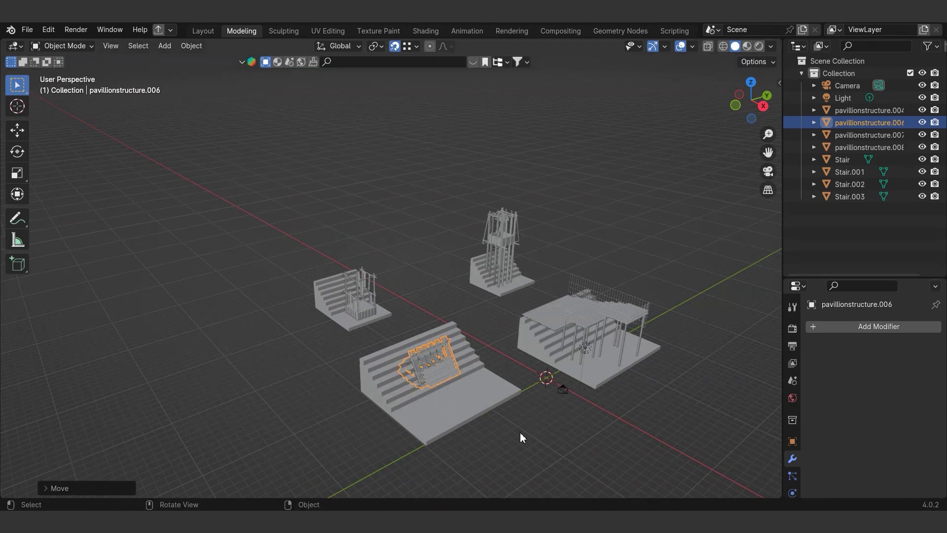
- Stretch the A-frame along X and Y and slide it so it spans the front stair block
{"action": "scroll", "scroll_direction": "up", "scroll_amount": 3}
{"action": "type", "text": "sx"}
{"action": "key", "text": "Tab"}
{"action": "type", "text": "sx gx"}
{"action": "key", "text": "Tab"}
{"action": "type", "text": "sx gx sy"}
{"action": "key", "text": "Tab"}
{"action": "type", "text": "sx gx sy"}
{"action": "key", "text": "Tab"}
{"action": "type", "text": "sx gx sy gy"}
- Shift the A-frame sideways along X and raise it along Z onto the stairs
{"action": "double_click", "coordinate": [413, 340]}
{"action": "scroll", "scroll_direction": "up", "scroll_amount": 3}
{"action": "type", "text": "gx"}
{"action": "key", "text": "Escape"}
{"action": "type", "text": "g |"}
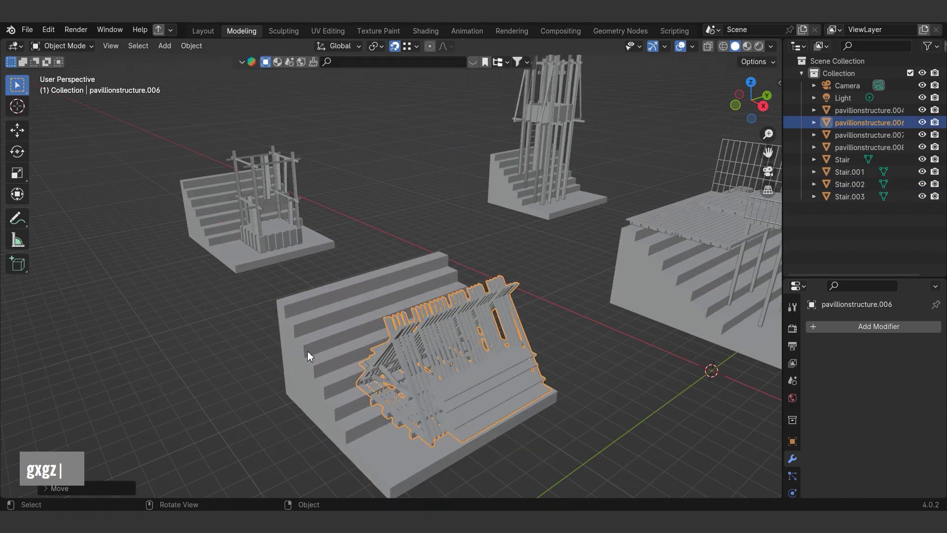
{"action": "scroll", "scroll_direction": "down", "scroll_amount": 3}
{"action": "type", "text": "gxgz |"}
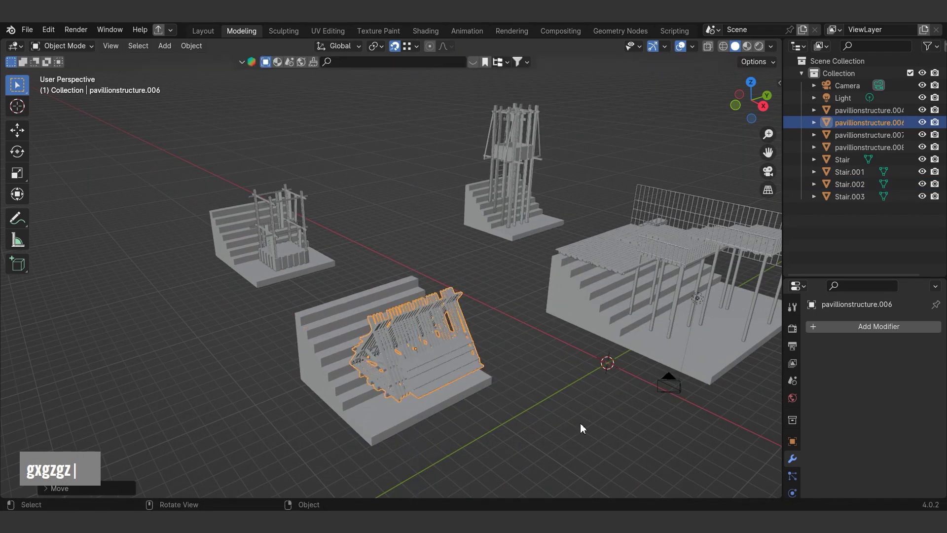
{"action": "key", "text": "BackSpace"}
{"action": "scroll", "scroll_direction": "up", "scroll_amount": 3}
{"action": "type", "text": "gxgzgzgxgz"}
- Nudge the A-frame along X, check it from the side and enter Edit Mode on its mesh
{"action": "middle_click", "coordinate": [364, 350]}
{"action": "scroll", "scroll_direction": "up", "scroll_amount": 3}
{"action": "type", "text": "gx"}
{"action": "scroll", "scroll_direction": "down", "scroll_amount": 3}
{"action": "middle_click", "coordinate": [489, 365]}
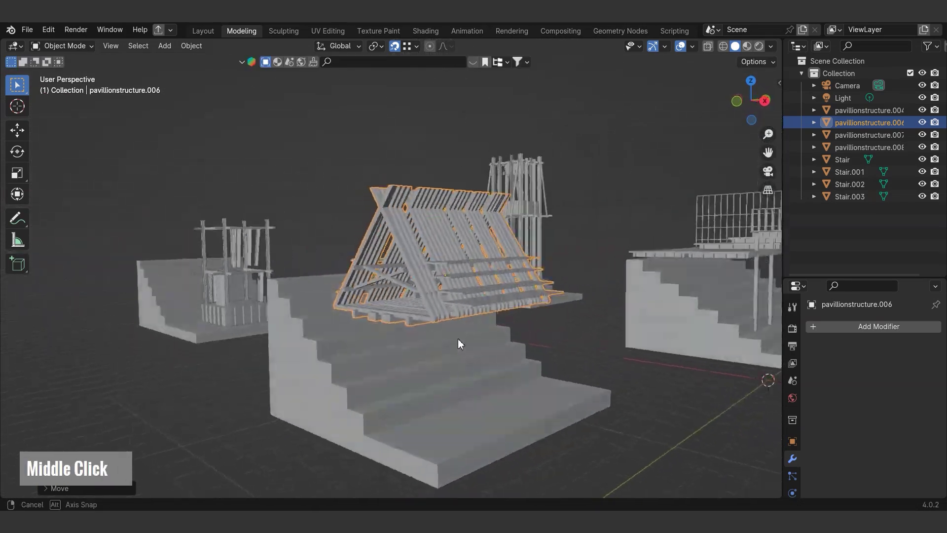
{"action": "scroll", "scroll_direction": "up", "scroll_amount": 3}
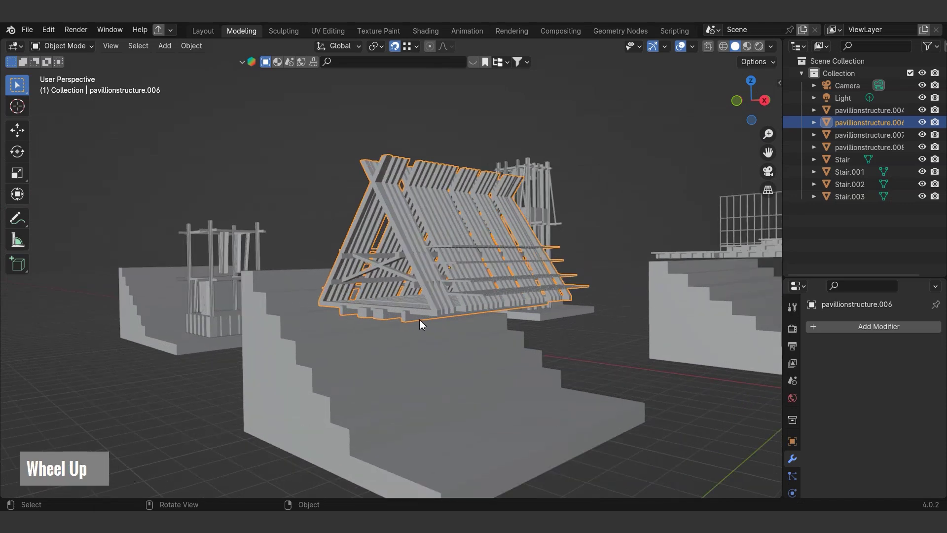
{"action": "middle_click", "coordinate": [426, 320]}
{"action": "scroll", "scroll_direction": "up", "scroll_amount": 3}
{"action": "key", "text": "Tab"}
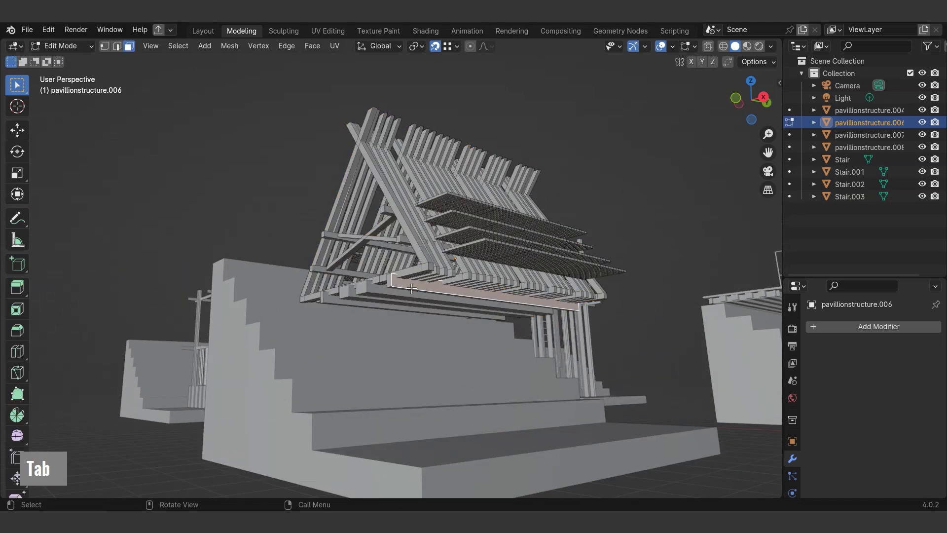
- Separate the lower beam's linked geometry into its own object and rename it column
{"action": "key", "text": "ctrl+l"}
{"action": "type", "text": "p |"}
{"action": "key", "text": "Tab"}
{"action": "type", "text": "p |"}
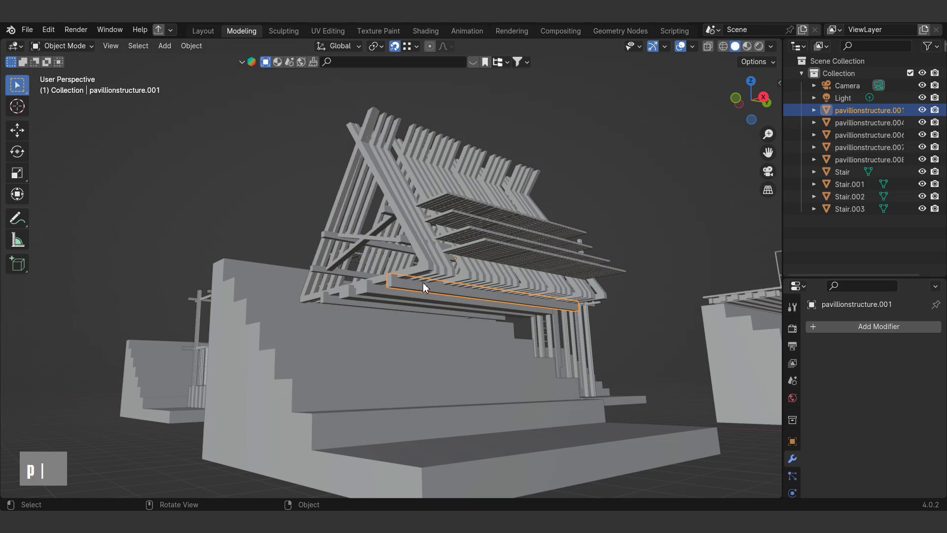
{"action": "key", "text": "F2"}
{"action": "type", "text": "c |"}
{"action": "key", "text": "Return"}
{"action": "type", "text": "r |"}
{"action": "key", "text": "Escape"}
- Rotate the column object so it stands vertical
{"action": "right_click", "coordinate": [447, 296]}
{"action": "type", "text": "r |"}
{"action": "key", "text": "Escape"}
{"action": "type", "text": "r |"}
{"action": "key", "text": "Escape"}
{"action": "type", "text": "r |"}
{"action": "type", "text": "0"}
{"action": "key", "text": "Return"}
- Lower the column along Z so it stands on the stair block beneath the A-frame roof
{"action": "scroll", "scroll_direction": "down", "scroll_amount": 3}
{"action": "middle_click", "coordinate": [442, 272]}
{"action": "scroll", "scroll_direction": "up", "scroll_amount": 3}
{"action": "key", "text": "Tab"}
{"action": "middle_click", "coordinate": [466, 184]}
{"action": "scroll", "scroll_direction": "down", "scroll_amount": 3}
{"action": "middle_click", "coordinate": [466, 195]}
{"action": "type", "text": "gz"}
{"action": "key", "text": "Tab"}
{"action": "scroll", "scroll_direction": "down", "scroll_amount": 3}
{"action": "type", "text": "gz |"}
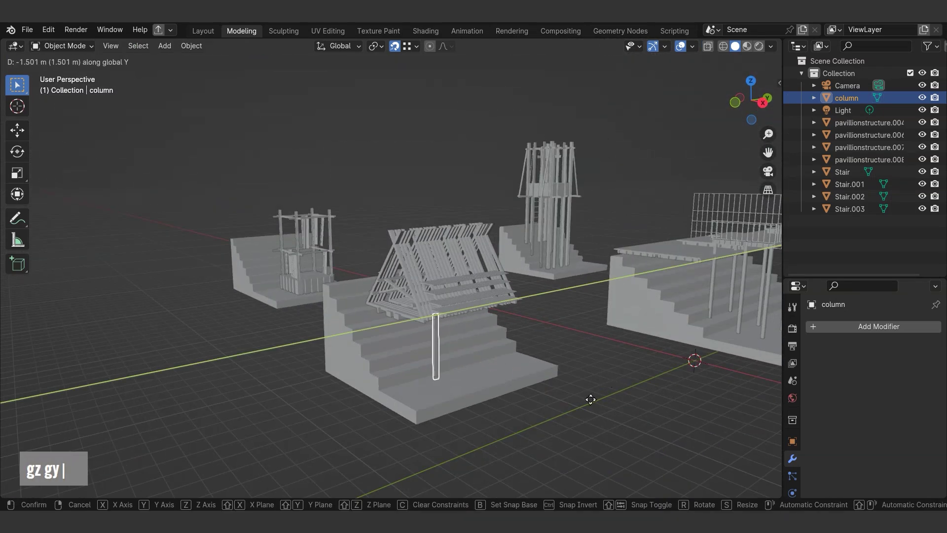
{"action": "middle_click", "coordinate": [496, 380]}
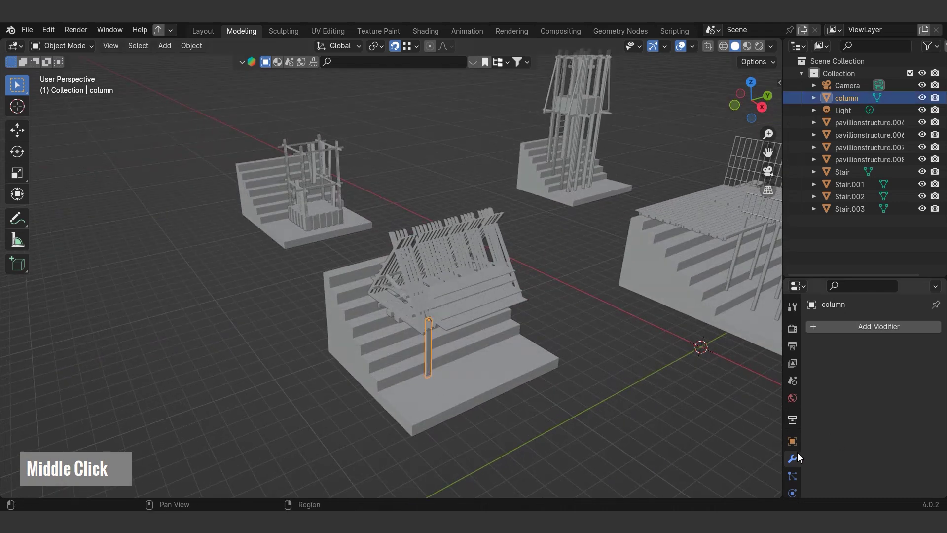
- Add an Array modifier to the column repeating it four times with relative Y offset 6
{"action": "double_click", "coordinate": [856, 330]}
{"action": "type", "text": "a|"}
{"action": "key", "text": "Return"}
{"action": "type", "text": "3|"}
{"action": "key", "text": "Return"}
{"action": "type", "text": "6|"}
{"action": "key", "text": "Return"}
- Switch the viewport to Material Preview shading and nudge the columns along Y
{"action": "double_click", "coordinate": [925, 388]}
{"action": "scroll", "scroll_direction": "down", "scroll_amount": 3}
{"action": "middle_click", "coordinate": [414, 340]}
{"action": "scroll", "scroll_direction": "down", "scroll_amount": 3}
{"action": "middle_click", "coordinate": [444, 343]}
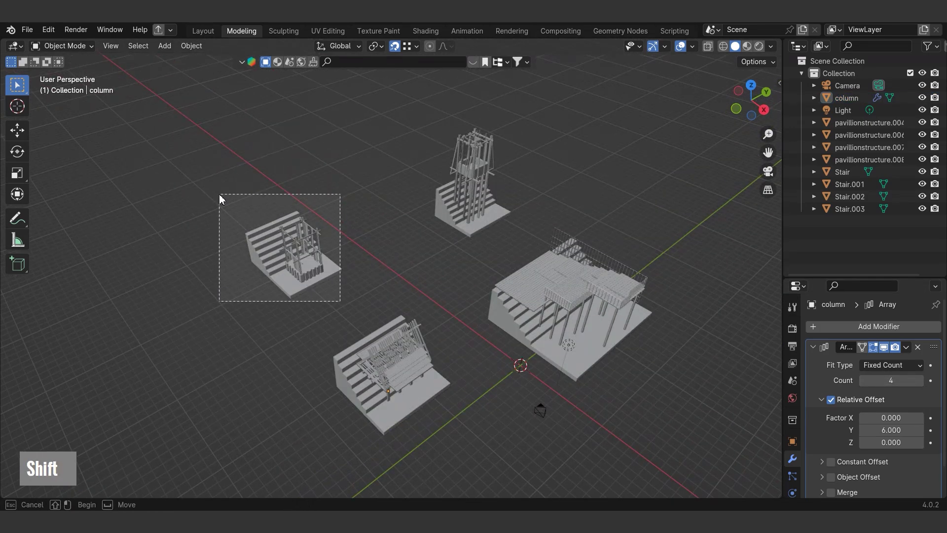
{"action": "key", "text": "g"}
{"action": "key", "text": "y"}
{"action": "scroll", "scroll_direction": "down", "scroll_amount": 3}
{"action": "middle_click", "coordinate": [404, 282]}
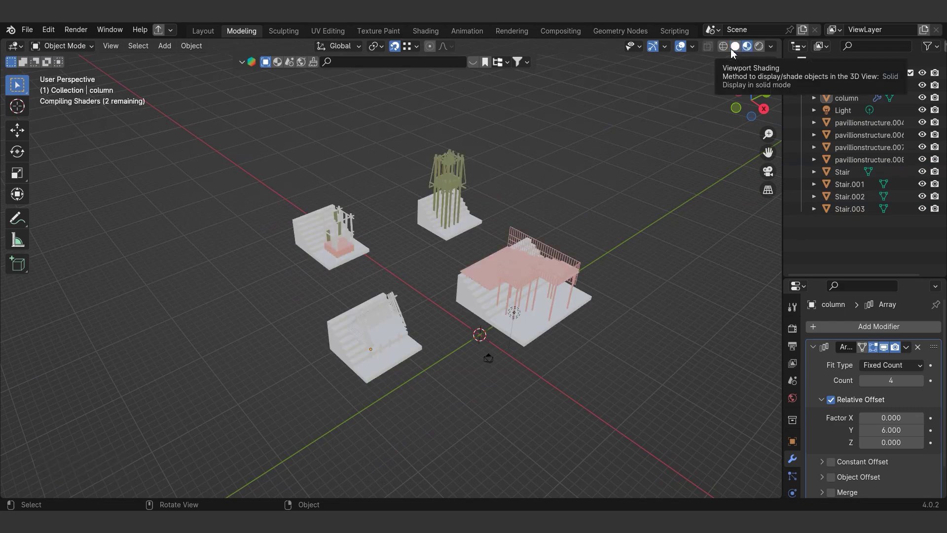
- Switch over to the content-bundle Blender file
{"action": "scroll", "scroll_direction": "up", "scroll_amount": 3}
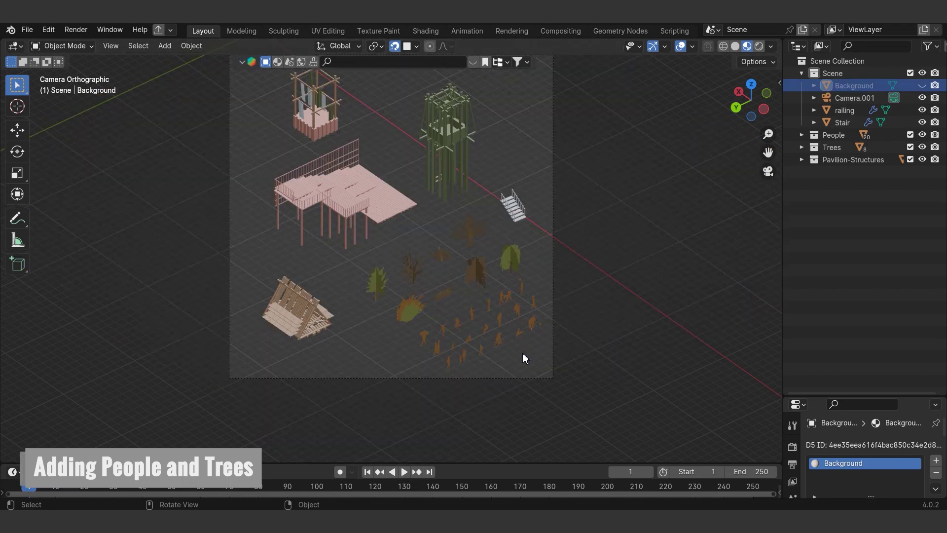
{"action": "key", "text": "Escape"}
{"action": "key", "text": "Escape"}
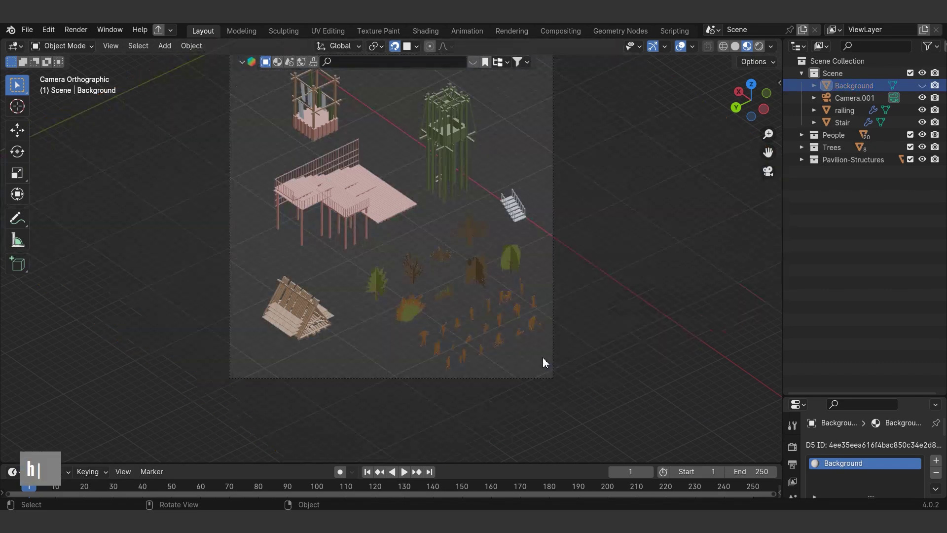
{"action": "scroll", "scroll_direction": "up", "scroll_amount": 3}
- Select the silhouette people and tree cutouts and copy them with Ctrl+C
{"action": "left_click", "coordinate": [563, 384]}
{"action": "left_click", "coordinate": [430, 269]}
{"action": "left_click", "coordinate": [543, 219]}
{"action": "scroll", "scroll_direction": "down", "scroll_amount": 3}
{"action": "left_click", "coordinate": [529, 206]}
{"action": "scroll", "scroll_direction": "up", "scroll_amount": 3}
{"action": "left_click", "coordinate": [341, 233]}
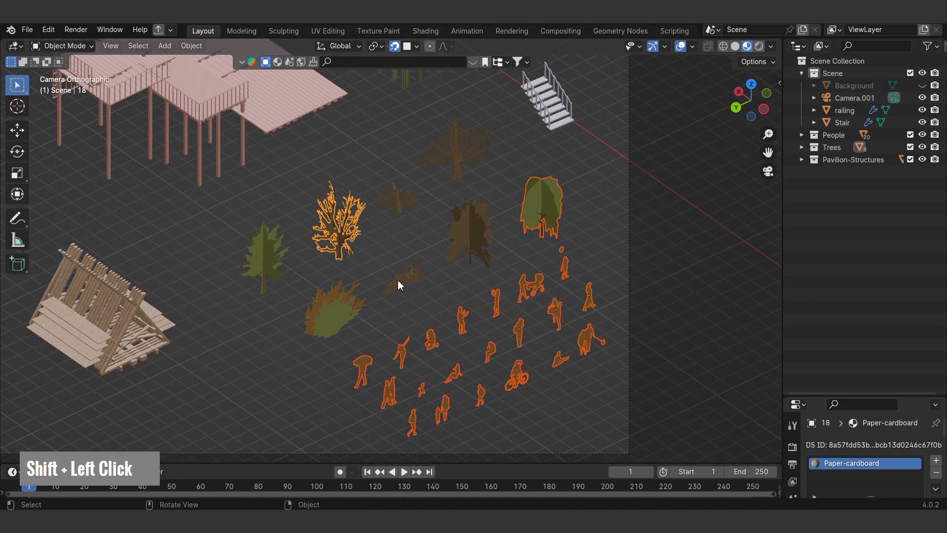
{"action": "left_click", "coordinate": [403, 209]}
{"action": "key", "text": "ctrl+c"}
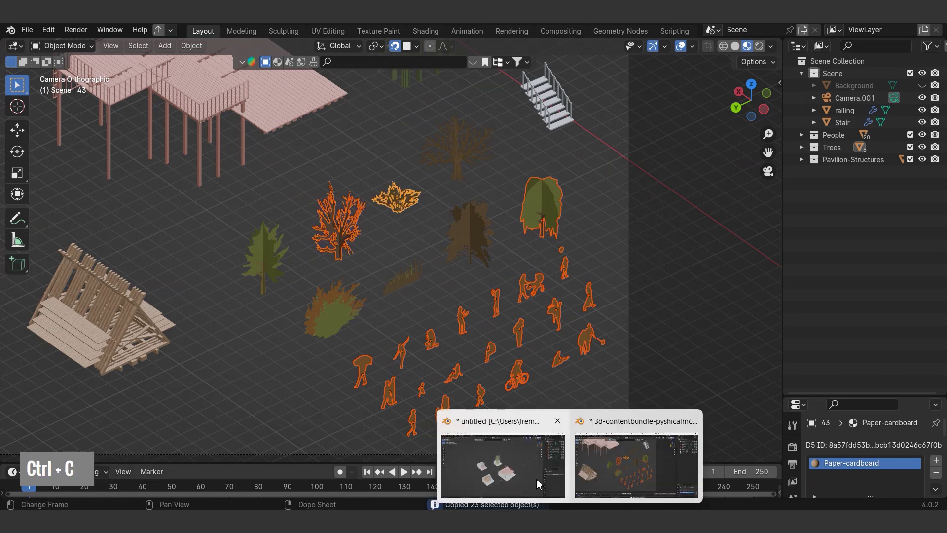
- Paste the 23 people and tree cutouts into the pavilion scene with Ctrl+V
{"action": "key", "text": "ctrl+v"}
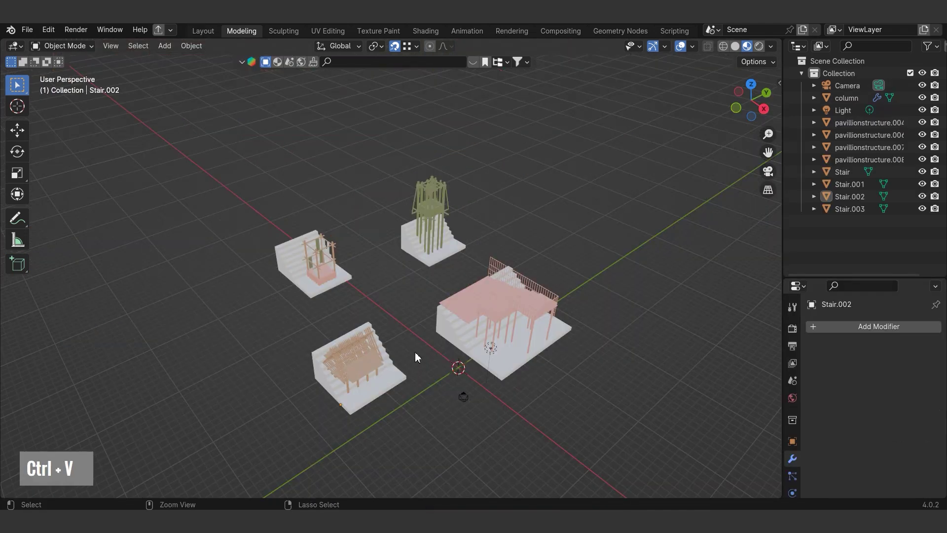
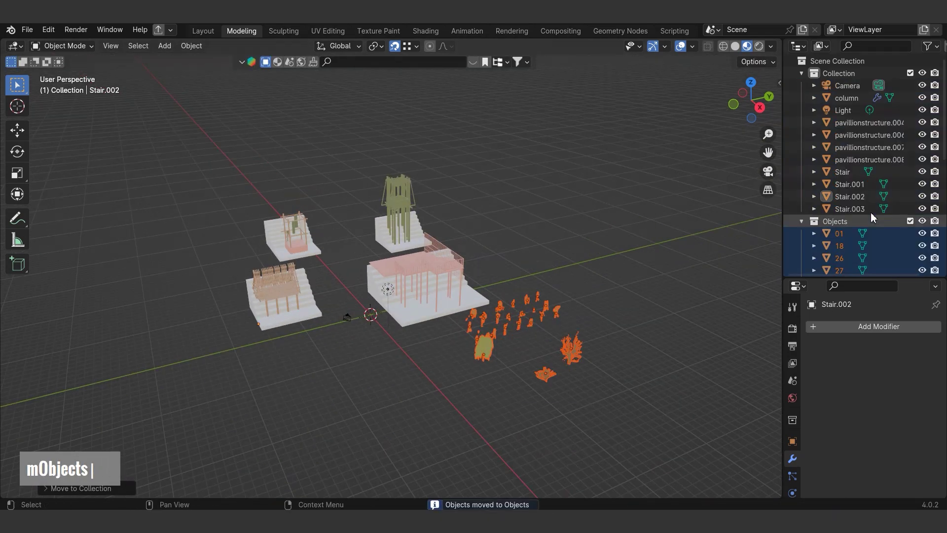
{"action": "middle_click", "coordinate": [459, 341]}
{"action": "scroll", "scroll_direction": "up", "scroll_amount": 3}
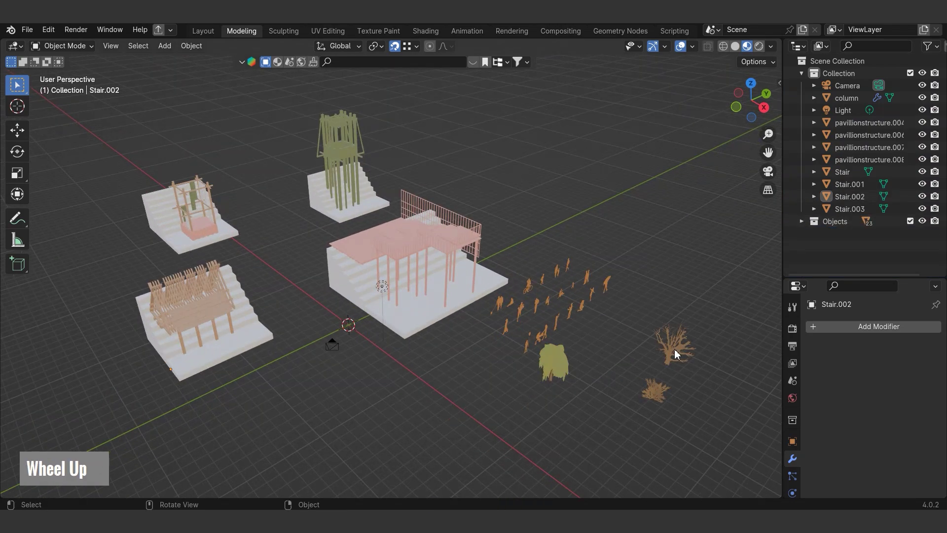
- Move the bare tree onto the large deck pavilion with vertex snapping and X/Y/Z-constrained grabs
{"action": "type", "text": "g"}
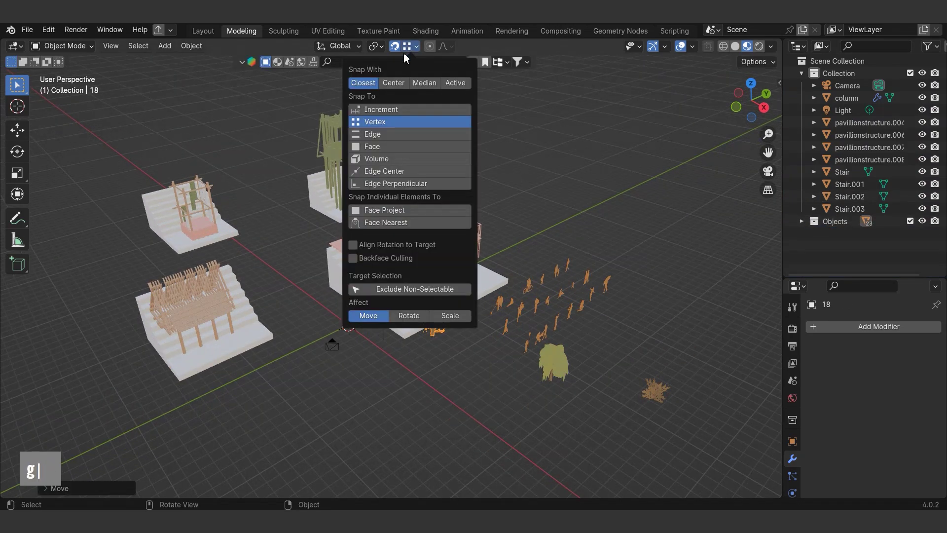
{"action": "scroll", "scroll_direction": "up", "scroll_amount": 3}
{"action": "type", "text": "g |"}
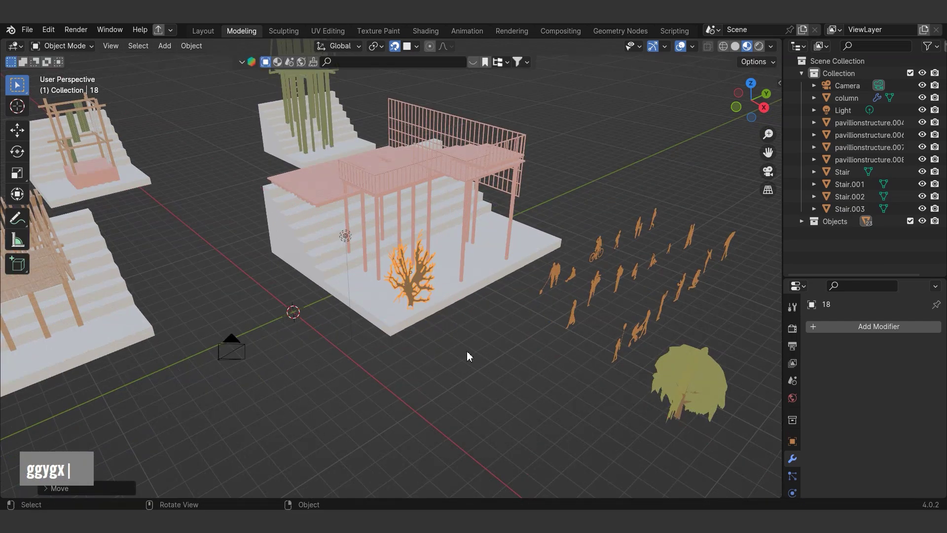
{"action": "scroll", "scroll_direction": "up", "scroll_amount": 3}
{"action": "type", "text": "ggygxg |"}
{"action": "scroll", "scroll_direction": "down", "scroll_amount": 3}
{"action": "type", "text": "ggygxgzs |"}
{"action": "scroll", "scroll_direction": "down", "scroll_amount": 3}
{"action": "middle_click", "coordinate": [426, 351]}
{"action": "key", "text": "g"}
{"action": "scroll", "scroll_direction": "down", "scroll_amount": 3}
{"action": "middle_click", "coordinate": [272, 369]}
{"action": "scroll", "scroll_direction": "up", "scroll_amount": 3}
{"action": "key", "text": "g"}
- Position the leafy tree beside the A-frame pavilion, adjusting it along Z and X
{"action": "type", "text": "gz"}
{"action": "type", "text": "gx |"}
{"action": "middle_click", "coordinate": [333, 368]}
{"action": "scroll", "scroll_direction": "up", "scroll_amount": 3}
{"action": "type", "text": "g | |"}
{"action": "scroll", "scroll_direction": "down", "scroll_amount": 3}
{"action": "middle_click", "coordinate": [502, 373]}
{"action": "middle_click", "coordinate": [533, 360]}
{"action": "middle_click", "coordinate": [488, 382]}
{"action": "middle_click", "coordinate": [549, 348]}
{"action": "scroll", "scroll_direction": "up", "scroll_amount": 3}
{"action": "scroll", "scroll_direction": "down", "scroll_amount": 3}
- Move a silhouette figure onto the pink pavilion's deck with Z/Y/X-constrained grabs
{"action": "type", "text": "g gz"}
{"action": "scroll", "scroll_direction": "up", "scroll_amount": 3}
{"action": "type", "text": "ggzgz"}
{"action": "scroll", "scroll_direction": "down", "scroll_amount": 3}
{"action": "type", "text": "ggzgzgygxgy"}
{"action": "scroll", "scroll_direction": "down", "scroll_amount": 3}
{"action": "type", "text": "ggzgzgygxgy"}
{"action": "scroll", "scroll_direction": "down", "scroll_amount": 3}
{"action": "type", "text": "ggzgzgygxgy"}
{"action": "middle_click", "coordinate": [594, 397]}
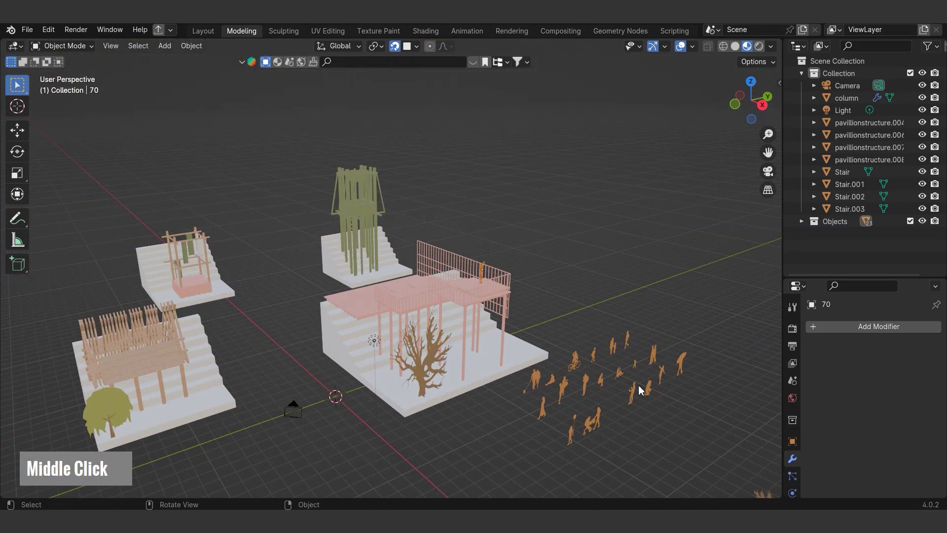
{"action": "key", "text": "g"}
- Raise the adult-and-child pair along Z so it stands on the deck surface
{"action": "type", "text": "gz"}
{"action": "scroll", "scroll_direction": "up", "scroll_amount": 3}
{"action": "type", "text": "ggzgz"}
{"action": "middle_click", "coordinate": [402, 314]}
{"action": "scroll", "scroll_direction": "up", "scroll_amount": 3}
{"action": "middle_click", "coordinate": [415, 290]}
{"action": "type", "text": "gz"}
{"action": "scroll", "scroll_direction": "down", "scroll_amount": 3}
{"action": "middle_click", "coordinate": [454, 303]}
{"action": "scroll", "scroll_direction": "up", "scroll_amount": 3}
- Rotate the figure 180 degrees about Z to face the other way and check it from around the deck
{"action": "type", "text": "rz18"}
{"action": "key", "text": "Return"}
{"action": "scroll", "scroll_direction": "down", "scroll_amount": 3}
{"action": "middle_click", "coordinate": [493, 259]}
{"action": "scroll", "scroll_direction": "down", "scroll_amount": 3}
{"action": "middle_click", "coordinate": [524, 260]}
{"action": "middle_click", "coordinate": [538, 279]}
{"action": "scroll", "scroll_direction": "down", "scroll_amount": 3}
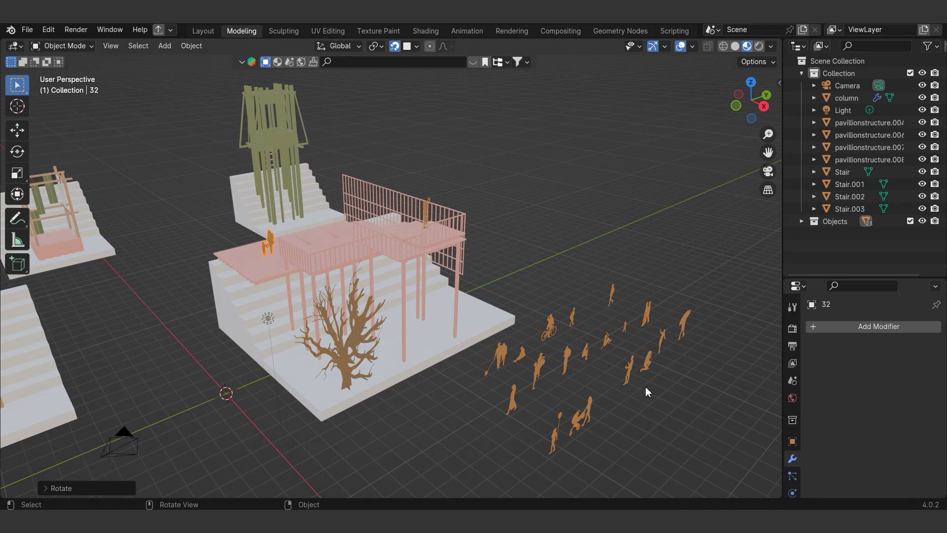
- Start placing another figure on the deck, moving it along Z and X
{"action": "key", "text": "g"}
{"action": "key", "text": "g"}
{"action": "scroll", "scroll_direction": "up", "scroll_amount": 3}
{"action": "type", "text": "gggz"}
{"action": "scroll", "scroll_direction": "up", "scroll_amount": 3}
{"action": "type", "text": "gggzgz"}
{"action": "middle_click", "coordinate": [330, 289]}
{"action": "type", "text": "gx"}
{"action": "middle_click", "coordinate": [488, 306]}
{"action": "scroll", "scroll_direction": "up", "scroll_amount": 3}
- Settle the figure's height on Z and slide it across the deck along Y
{"action": "key", "text": "g"}
{"action": "key", "text": "z"}
{"action": "scroll", "scroll_direction": "down", "scroll_amount": 3}
{"action": "middle_click", "coordinate": [433, 299]}
{"action": "key", "text": "g"}
{"action": "key", "text": "y"}
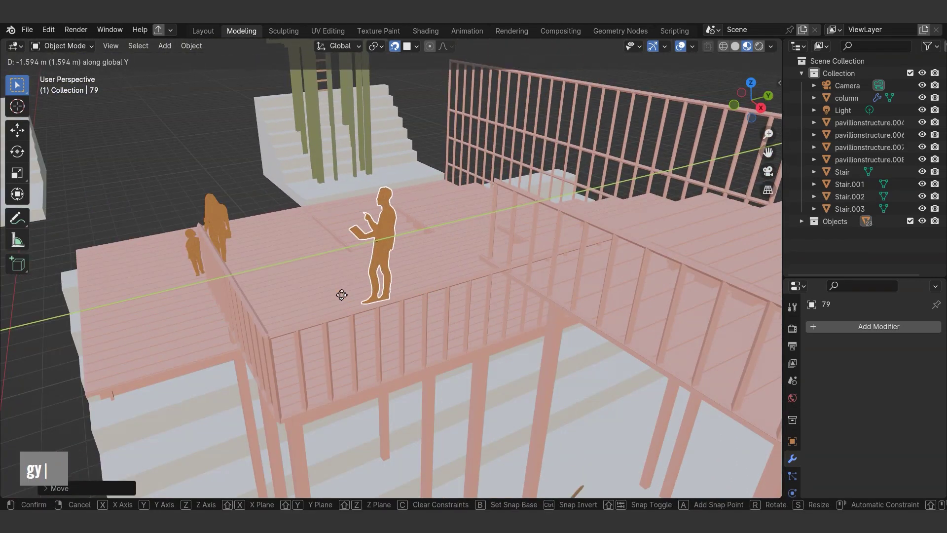
{"action": "scroll", "scroll_direction": "down", "scroll_amount": 3}
{"action": "key", "text": "y"}
{"action": "middle_click", "coordinate": [548, 360]}
{"action": "middle_click", "coordinate": [657, 393]}
{"action": "scroll", "scroll_direction": "down", "scroll_amount": 3}
{"action": "middle_click", "coordinate": [607, 410]}
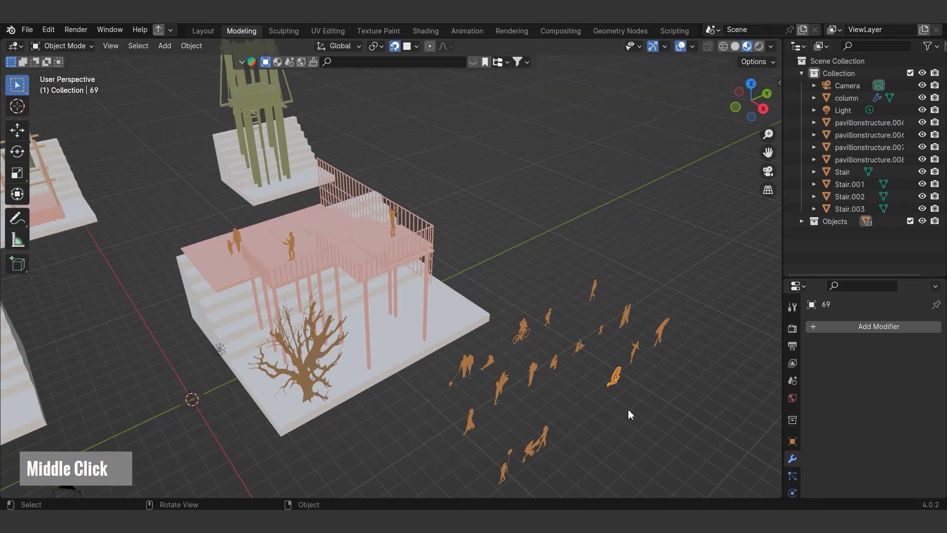
- Move another silhouette onto the pink pavilion, adjusting along Z and X
{"action": "type", "text": "g |"}
{"action": "middle_click", "coordinate": [318, 231]}
{"action": "scroll", "scroll_direction": "up", "scroll_amount": 3}
{"action": "middle_click", "coordinate": [353, 238]}
{"action": "scroll", "scroll_direction": "up", "scroll_amount": 3}
{"action": "type", "text": "gzgz"}
{"action": "scroll", "scroll_direction": "up", "scroll_amount": 3}
{"action": "middle_click", "coordinate": [349, 220]}
{"action": "type", "text": "gx"}
- Orbit and zoom around the scene to review the figures on the deck
{"action": "scroll", "scroll_direction": "down", "scroll_amount": 3}
{"action": "middle_click", "coordinate": [434, 303]}
{"action": "scroll", "scroll_direction": "down", "scroll_amount": 3}
{"action": "middle_click", "coordinate": [451, 309]}
{"action": "scroll", "scroll_direction": "up", "scroll_amount": 3}
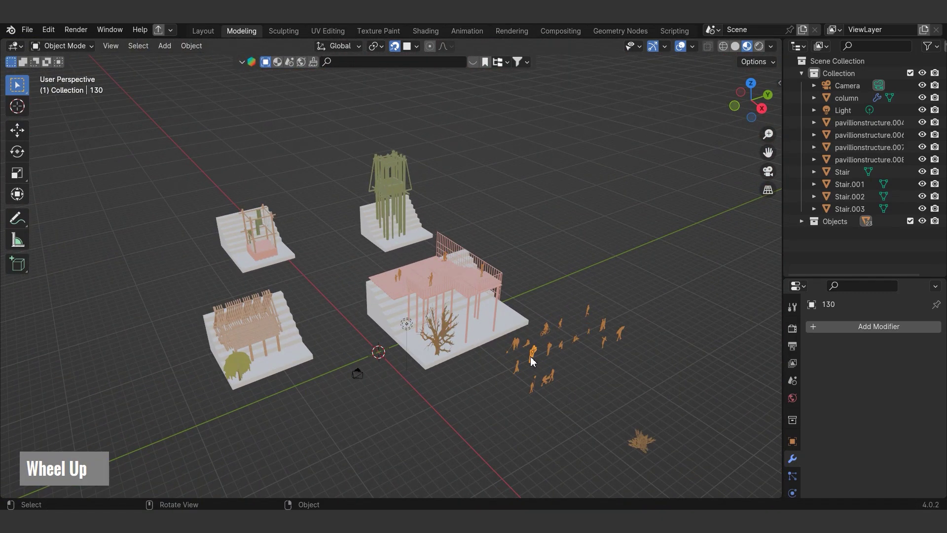
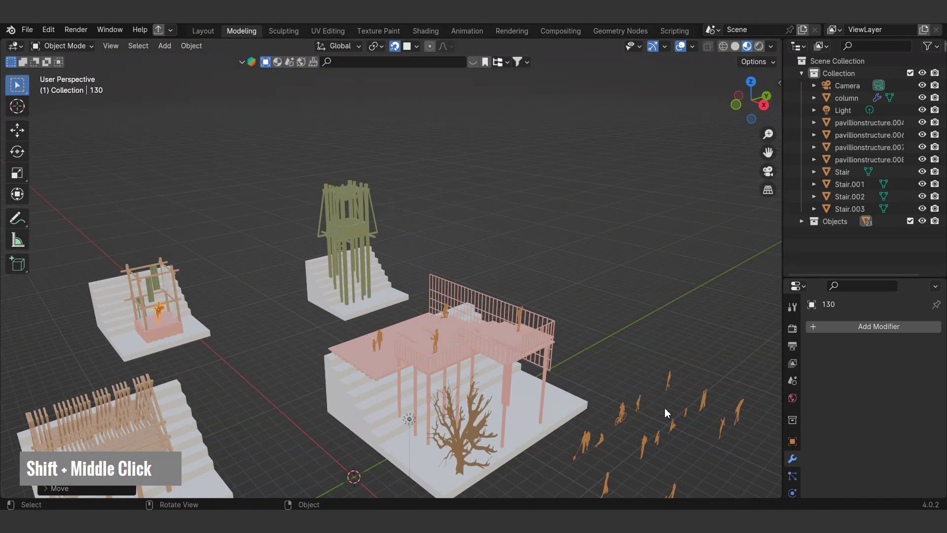
{"action": "scroll", "scroll_direction": "up", "scroll_amount": 3}
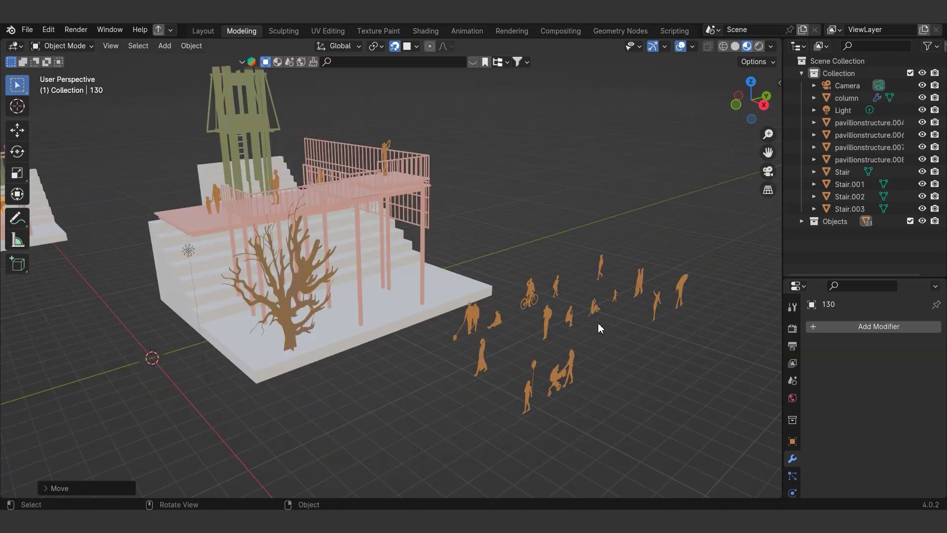
{"action": "scroll", "scroll_direction": "down", "scroll_amount": 3}
- Nudge a figure with a grab and inspect the pavilions from several angles
{"action": "middle_click", "coordinate": [561, 371]}
{"action": "key", "text": "g"}
{"action": "scroll", "scroll_direction": "up", "scroll_amount": 3}
{"action": "scroll", "scroll_direction": "down", "scroll_amount": 3}
{"action": "middle_click", "coordinate": [480, 306]}
{"action": "scroll", "scroll_direction": "down", "scroll_amount": 3}
{"action": "middle_click", "coordinate": [607, 370]}
{"action": "middle_click", "coordinate": [541, 403]}
{"action": "middle_click", "coordinate": [545, 429]}
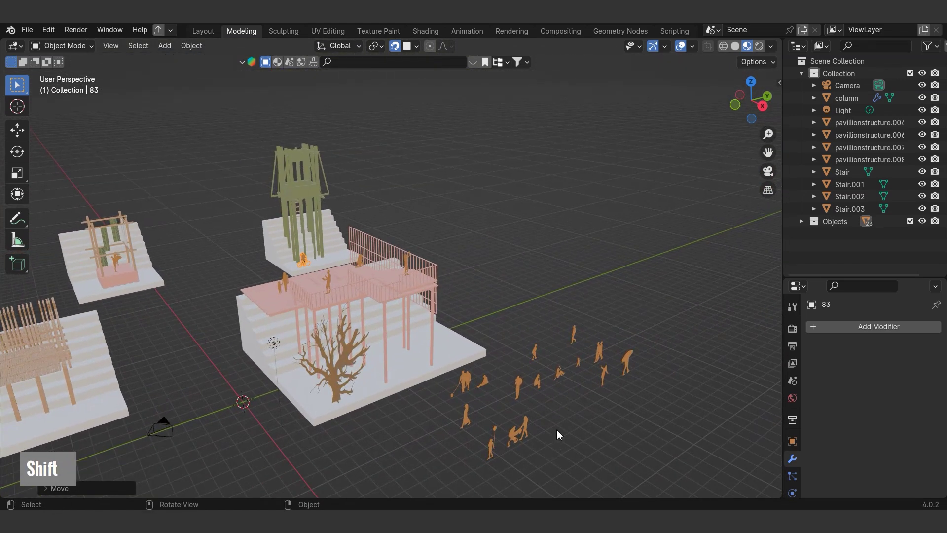
- Move a silhouette figure onto the tall tower pavilion's upper platform along Z, X and Y
{"action": "type", "text": "g"}
{"action": "scroll", "scroll_direction": "up", "scroll_amount": 3}
{"action": "type", "text": "ggz"}
{"action": "middle_click", "coordinate": [337, 302]}
{"action": "type", "text": "gxgy"}
{"action": "middle_click", "coordinate": [573, 286]}
{"action": "scroll", "scroll_direction": "down", "scroll_amount": 3}
- Orbit around the pink pavilion to check the deck and ground figures' placement
{"action": "middle_click", "coordinate": [386, 269]}
{"action": "scroll", "scroll_direction": "up", "scroll_amount": 3}
{"action": "middle_click", "coordinate": [411, 224]}
{"action": "scroll", "scroll_direction": "down", "scroll_amount": 3}
{"action": "middle_click", "coordinate": [466, 296]}
{"action": "middle_click", "coordinate": [568, 336]}
{"action": "scroll", "scroll_direction": "down", "scroll_amount": 3}
{"action": "middle_click", "coordinate": [497, 328]}
{"action": "middle_click", "coordinate": [557, 352]}
{"action": "scroll", "scroll_direction": "down", "scroll_amount": 3}
{"action": "scroll", "scroll_direction": "up", "scroll_amount": 3}
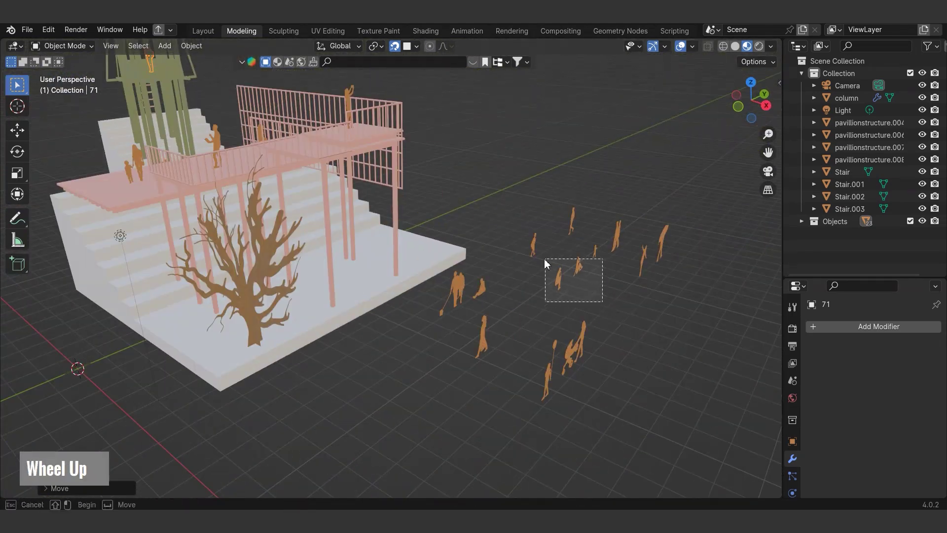
- Close in on the wooden A-frame pavilion and lift a seated figure onto its steps, turning it to face out
{"action": "scroll", "scroll_direction": "down", "scroll_amount": 3}
{"action": "key", "text": "g"}
{"action": "scroll", "scroll_direction": "up", "scroll_amount": 3}
{"action": "key", "text": "g"}
{"action": "key", "text": "z"}
{"action": "scroll", "scroll_direction": "up", "scroll_amount": 3}
{"action": "key", "text": "z"}
{"action": "type", "text": "ggzr |"}
{"action": "key", "text": "Return"}
- Slide a second seated figure along X and Z until it rests on the A-frame steps
{"action": "type", "text": "g |"}
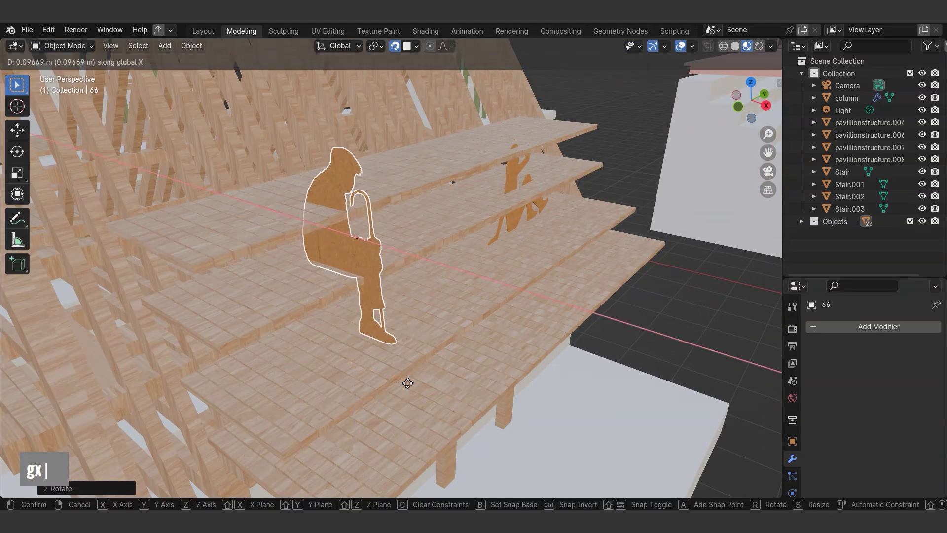
{"action": "type", "text": "zgx"}
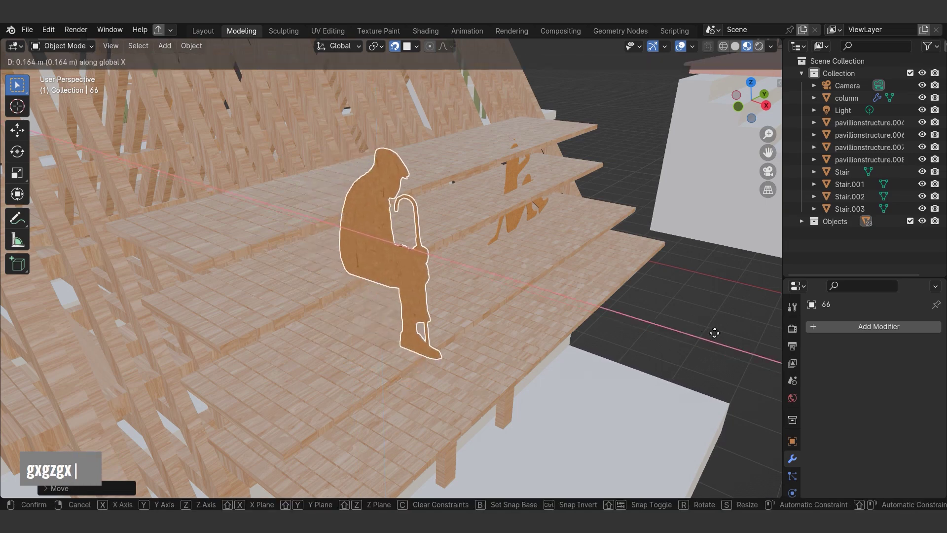
{"action": "scroll", "scroll_direction": "down", "scroll_amount": 3}
{"action": "type", "text": "gxgzgx |"}
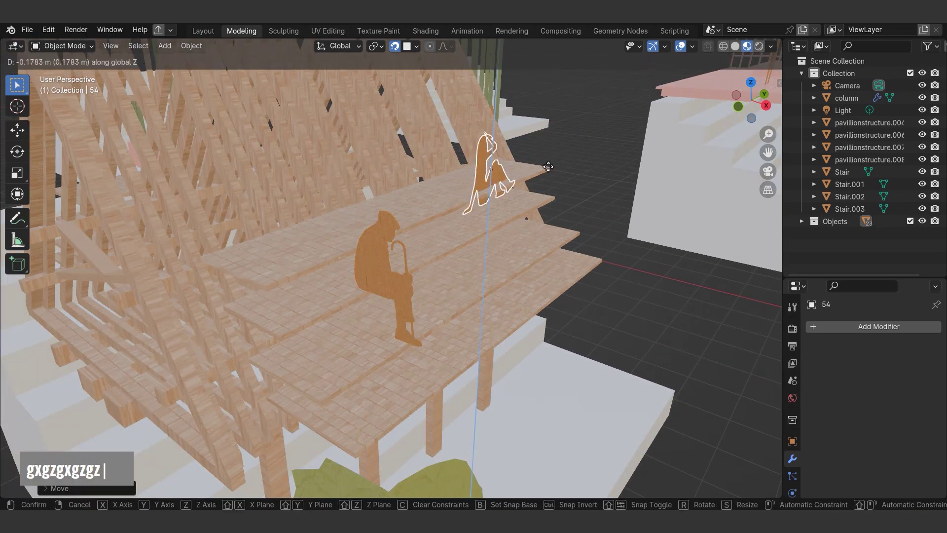
{"action": "scroll", "scroll_direction": "up", "scroll_amount": 3}
{"action": "middle_click", "coordinate": [501, 209]}
{"action": "type", "text": "g |"}
{"action": "scroll", "scroll_direction": "down", "scroll_amount": 3}
- Bring another ground figure over and raise it into place on the pavilion
{"action": "middle_click", "coordinate": [398, 324]}
{"action": "middle_click", "coordinate": [580, 349]}
{"action": "middle_click", "coordinate": [562, 353]}
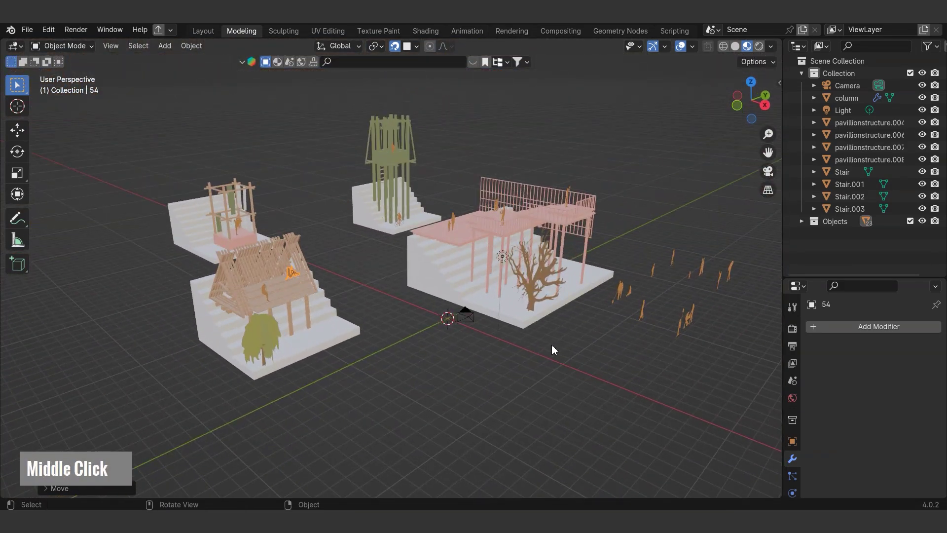
{"action": "middle_click", "coordinate": [598, 354]}
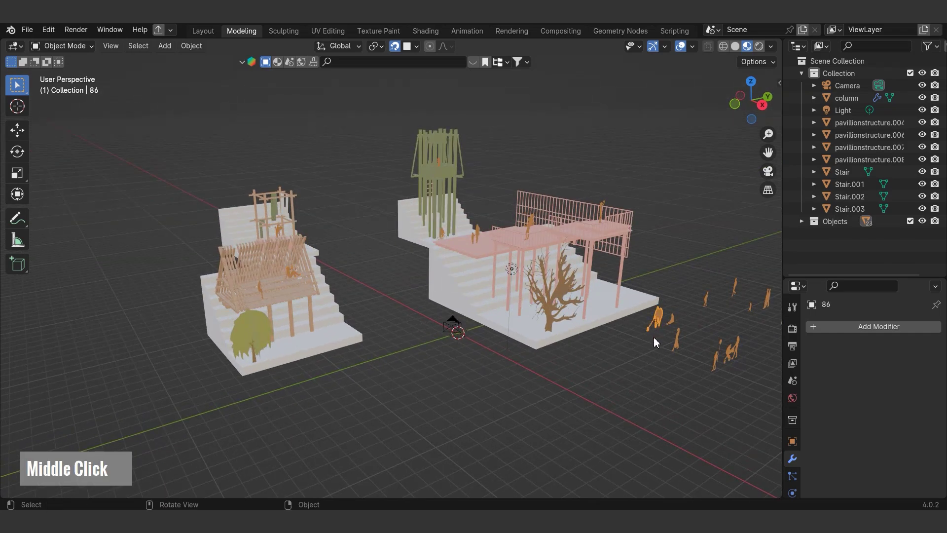
{"action": "type", "text": "g"}
{"action": "scroll", "scroll_direction": "up", "scroll_amount": 3}
{"action": "type", "text": "ggz"}
{"action": "key", "text": "Escape"}
{"action": "scroll", "scroll_direction": "down", "scroll_amount": 3}
- At the pink pavilion, turn a figure 180 degrees about Z and set it in position along X and Y
{"action": "middle_click", "coordinate": [389, 352]}
{"action": "middle_click", "coordinate": [588, 357]}
{"action": "middle_click", "coordinate": [672, 374]}
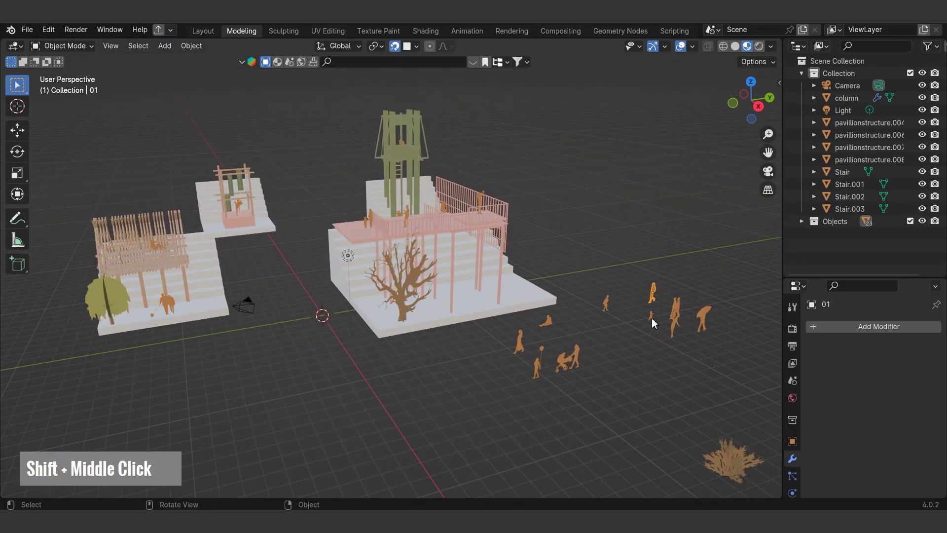
{"action": "middle_click", "coordinate": [639, 348]}
{"action": "scroll", "scroll_direction": "down", "scroll_amount": 3}
{"action": "type", "text": "g"}
{"action": "scroll", "scroll_direction": "up", "scroll_amount": 3}
{"action": "type", "text": "gr"}
{"action": "type", "text": "z180"}
{"action": "key", "text": "Return"}
{"action": "type", "text": "gx gy"}
- Move a small shrub cutout along X onto the pink pavilion's deck beside the tree
{"action": "scroll", "scroll_direction": "down", "scroll_amount": 3}
{"action": "middle_click", "coordinate": [496, 383]}
{"action": "type", "text": "ggx"}
{"action": "scroll", "scroll_direction": "up", "scroll_amount": 3}
{"action": "middle_click", "coordinate": [472, 296]}
{"action": "scroll", "scroll_direction": "down", "scroll_amount": 3}
- Pull back over all four pavilions and select the leftover figures still standing on the ground
{"action": "middle_click", "coordinate": [478, 335]}
{"action": "scroll", "scroll_direction": "down", "scroll_amount": 3}
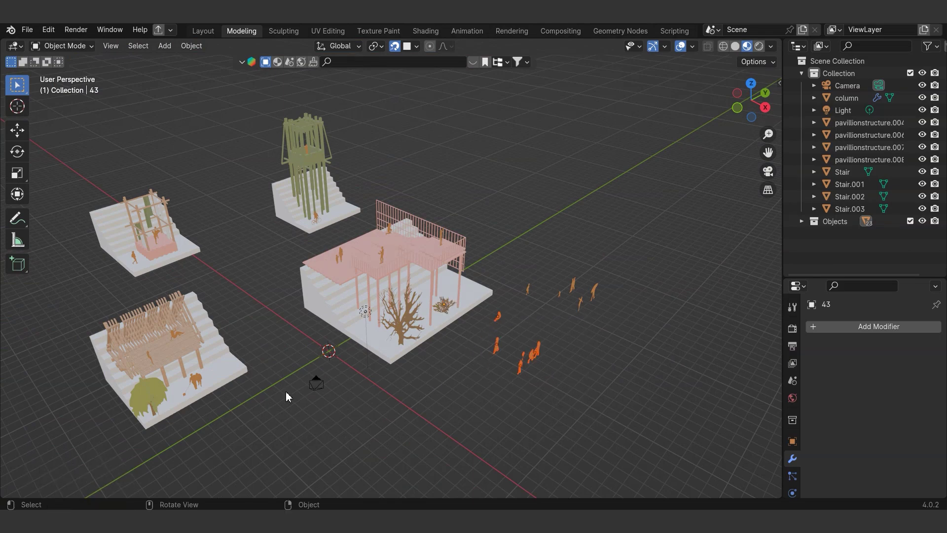
{"action": "middle_click", "coordinate": [593, 345]}
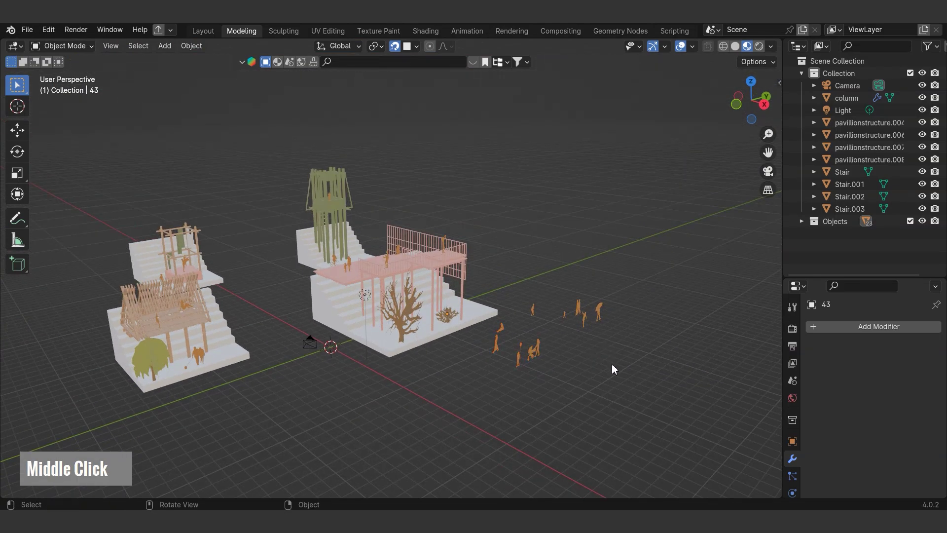
{"action": "middle_click", "coordinate": [615, 365]}
{"action": "key", "text": "c"}
{"action": "key", "text": "Escape"}
{"action": "key", "text": "Escape"}
{"action": "left_click", "coordinate": [506, 357]}
{"action": "double_click", "coordinate": [502, 329]}
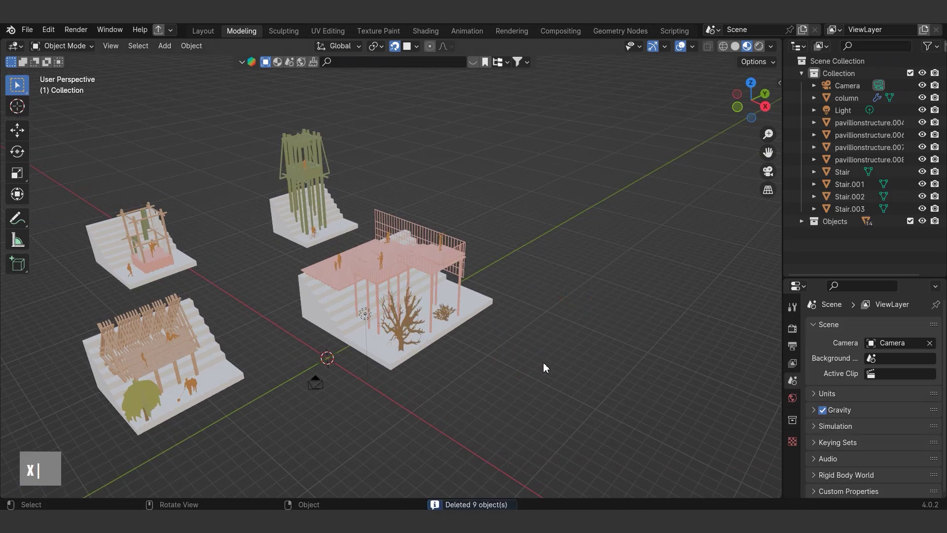
- Delete the selected leftover ground figures
{"action": "type", "text": "x"}
{"action": "scroll", "scroll_direction": "up", "scroll_amount": 3}
{"action": "scroll", "scroll_direction": "down", "scroll_amount": 3}
- Raise a seated figure onto the A-frame steps and rotate it to face the other way
{"action": "type", "text": "g"}
{"action": "scroll", "scroll_direction": "up", "scroll_amount": 3}
{"action": "type", "text": "ggz"}
{"action": "scroll", "scroll_direction": "up", "scroll_amount": 3}
{"action": "type", "text": "ggzr |"}
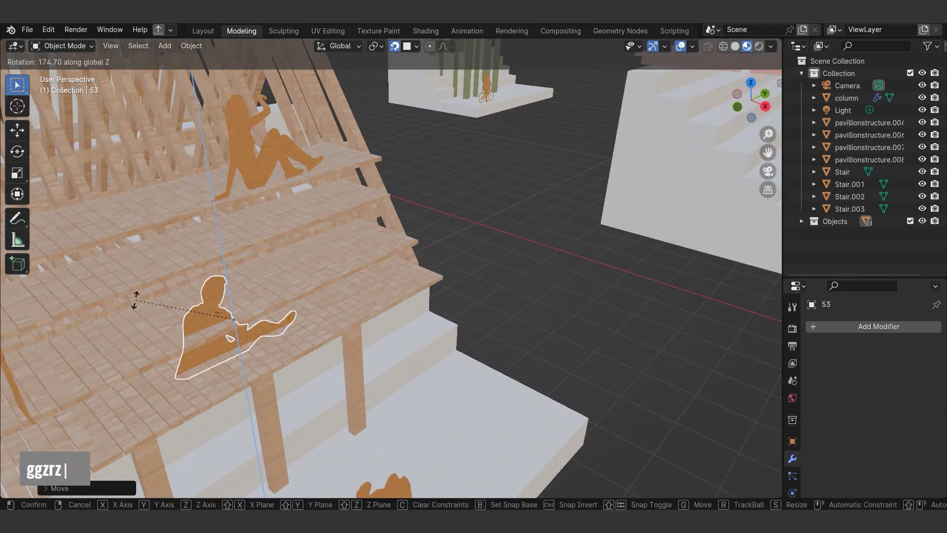
{"action": "key", "text": "Return"}
- Lift a second seated figure up the steps in Z and turn it to its final orientation
{"action": "type", "text": "g |"}
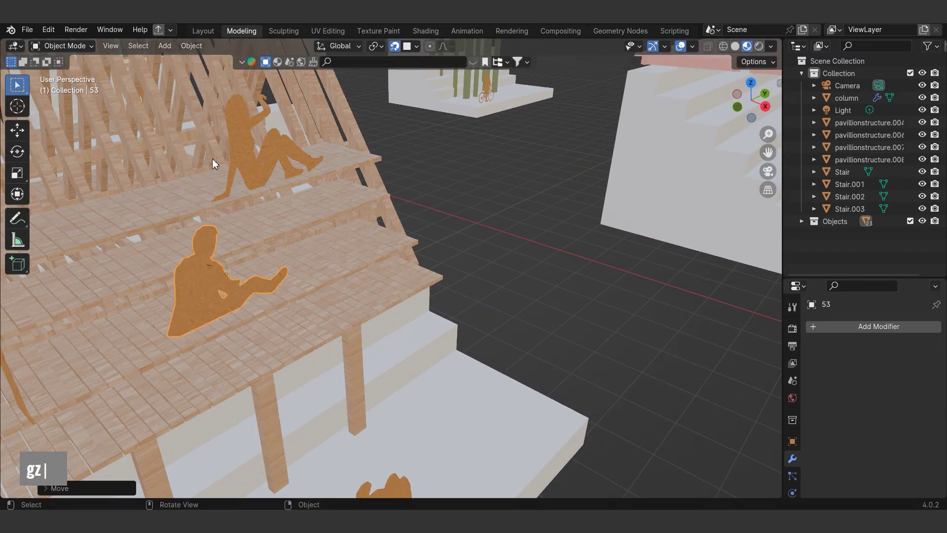
{"action": "scroll", "scroll_direction": "down", "scroll_amount": 3}
{"action": "scroll", "scroll_direction": "up", "scroll_amount": 3}
{"action": "type", "text": "gzgz |"}
{"action": "scroll", "scroll_direction": "up", "scroll_amount": 3}
{"action": "type", "text": "gzgzr |"}
{"action": "key", "text": "Return"}
- Nudge a third figure along Z, X and Y until it sits on the steps, leaving all four pavilions populated
{"action": "type", "text": "g |"}
{"action": "type", "text": "gz"}
{"action": "scroll", "scroll_direction": "up", "scroll_amount": 3}
{"action": "type", "text": "gzgzgzgxgy"}
{"action": "scroll", "scroll_direction": "down", "scroll_amount": 3}
{"action": "type", "text": "gzgzgzgxgy |"}
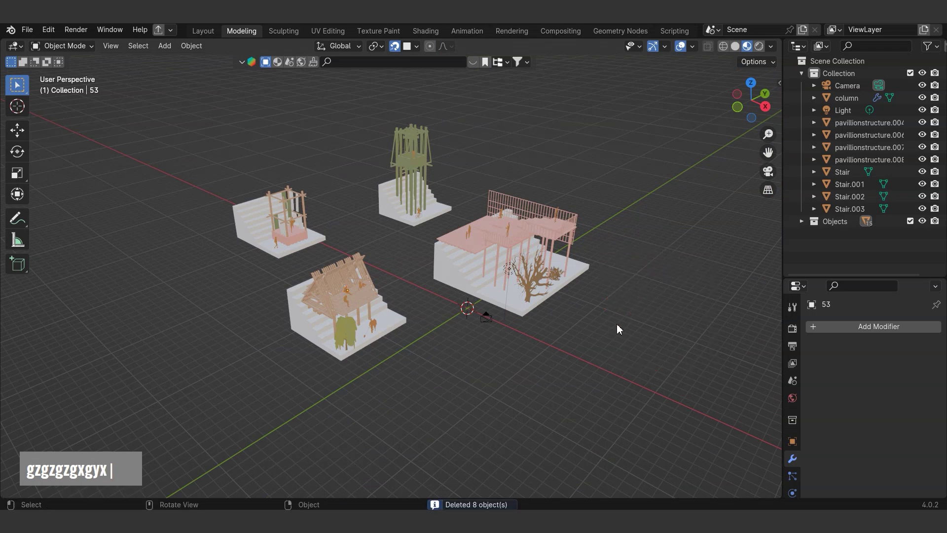
{"action": "middle_click", "coordinate": [458, 318]}
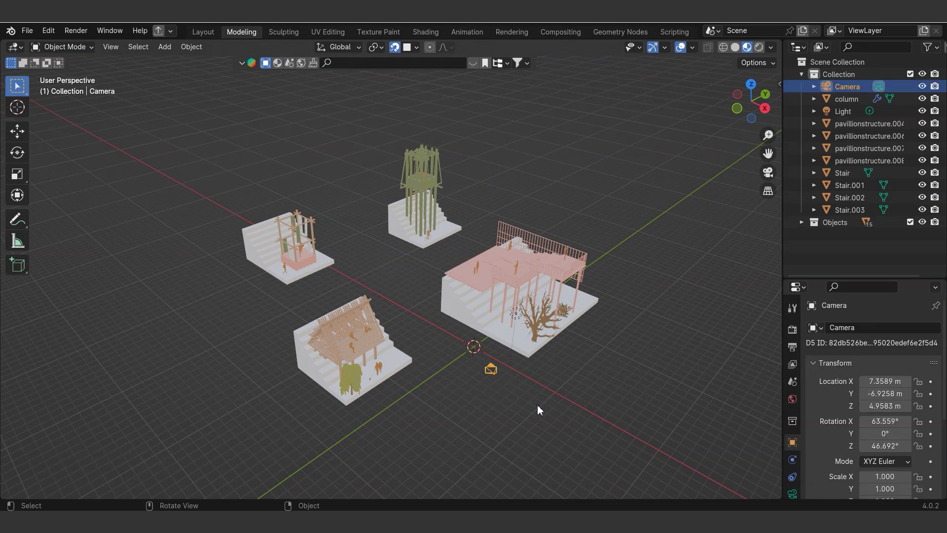
- Look through the scene camera and adjust render output values in the Output properties
{"action": "key", "text": "ctrl+alt+KP_0"}
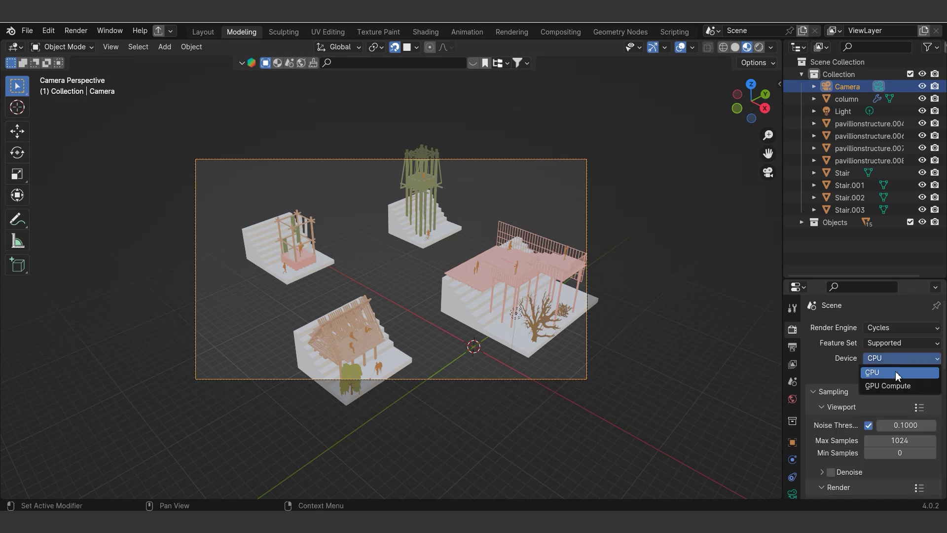
{"action": "type", "text": "1|"}
{"action": "key", "text": "Return"}
{"action": "scroll", "scroll_direction": "down", "scroll_amount": 3}
{"action": "type", "text": ".|"}
{"action": "key", "text": "Return"}
{"action": "type", "text": "5|2"}
{"action": "key", "text": "Return"}
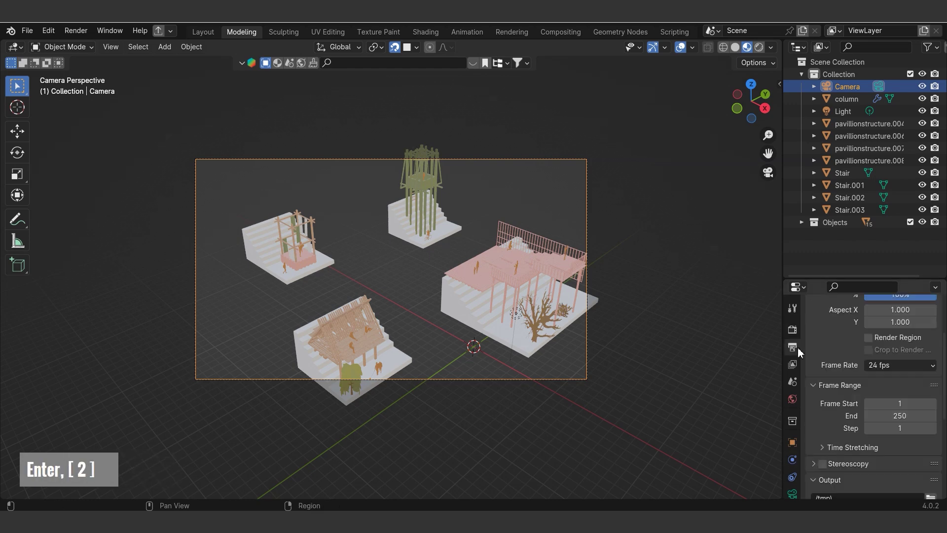
- Set the render resolution to a square 1500 × 1500
{"action": "scroll", "scroll_direction": "up", "scroll_amount": 3}
{"action": "type", "text": "1500"}
{"action": "key", "text": "Return"}
{"action": "type", "text": "1500"}
{"action": "key", "text": "Return"}
- Make the camera orthographic and try scales of 50 then 45 to frame the pavilions
{"action": "scroll", "scroll_direction": "down", "scroll_amount": 3}
{"action": "double_click", "coordinate": [801, 387]}
{"action": "scroll", "scroll_direction": "down", "scroll_amount": 3}
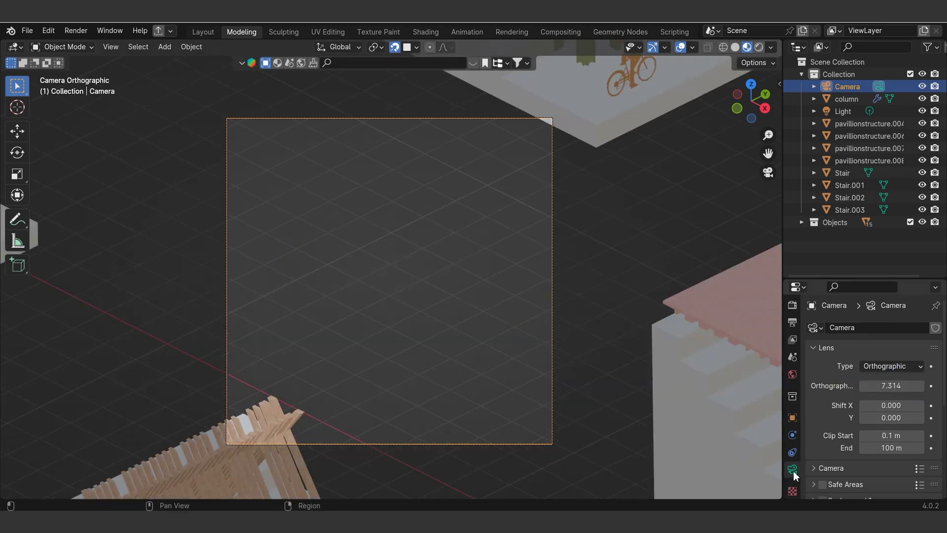
{"action": "type", "text": "5|"}
{"action": "key", "text": "Return"}
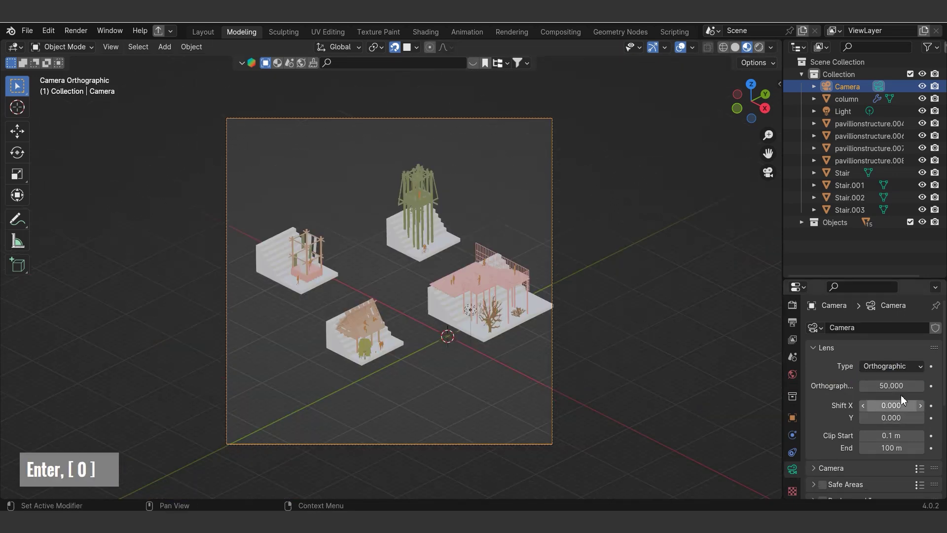
{"action": "type", "text": "45"}
{"action": "key", "text": "Return"}
- Shift the camera along X and Z and settle on an orthographic scale of 48
{"action": "key", "text": "Return"}
{"action": "type", "text": "gxgz"}
{"action": "type", "text": "gx"}
{"action": "type", "text": "48"}
{"action": "key", "text": "Return"}
- Unhide and copy the Background plane from the other file and paste it into the pavilion scene
{"action": "key", "text": "alt+h"}
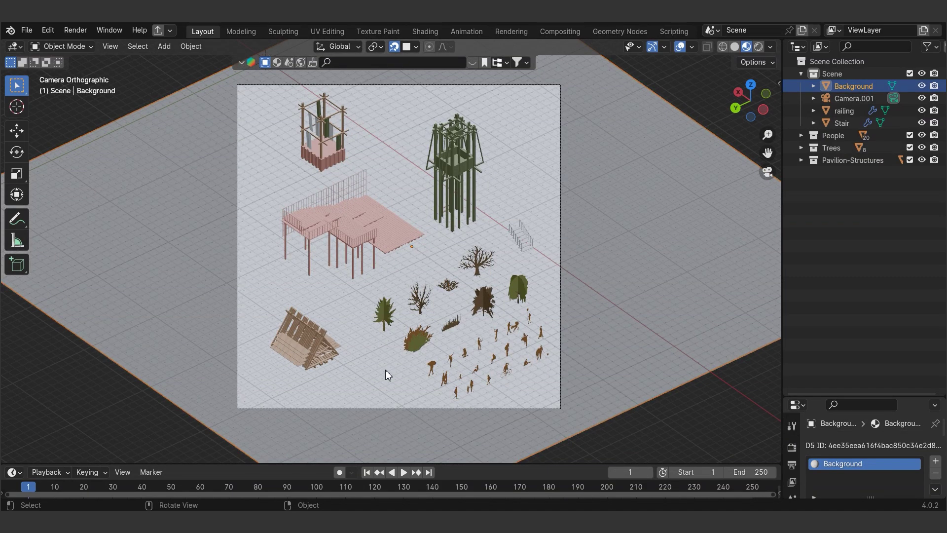
{"action": "key", "text": "ctrl+c"}
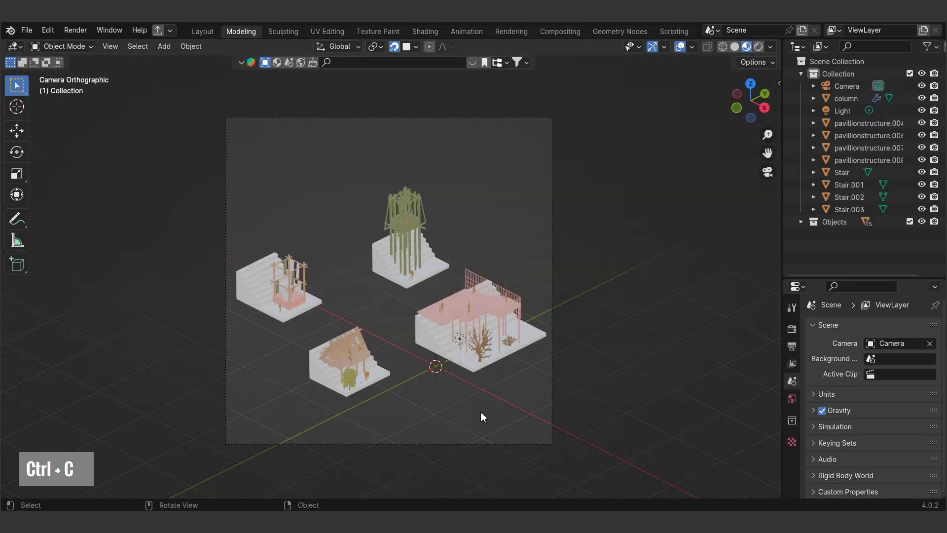
{"action": "key", "text": "ctrl+v"}
- Scale the background plane up and drop it to Z 0 flat beneath the stair blocks
{"action": "type", "text": "gx"}
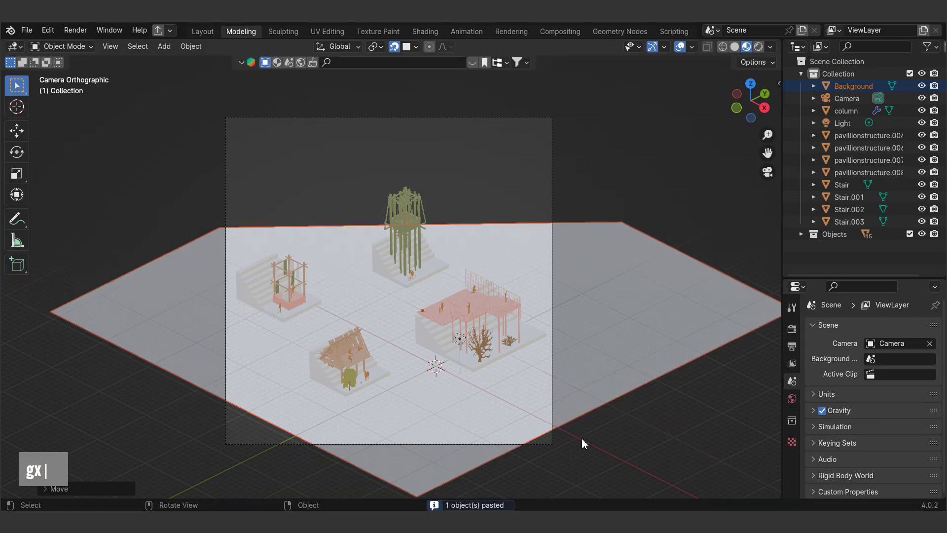
{"action": "type", "text": "s"}
{"action": "type", "text": "gz"}
{"action": "key", "text": "Escape"}
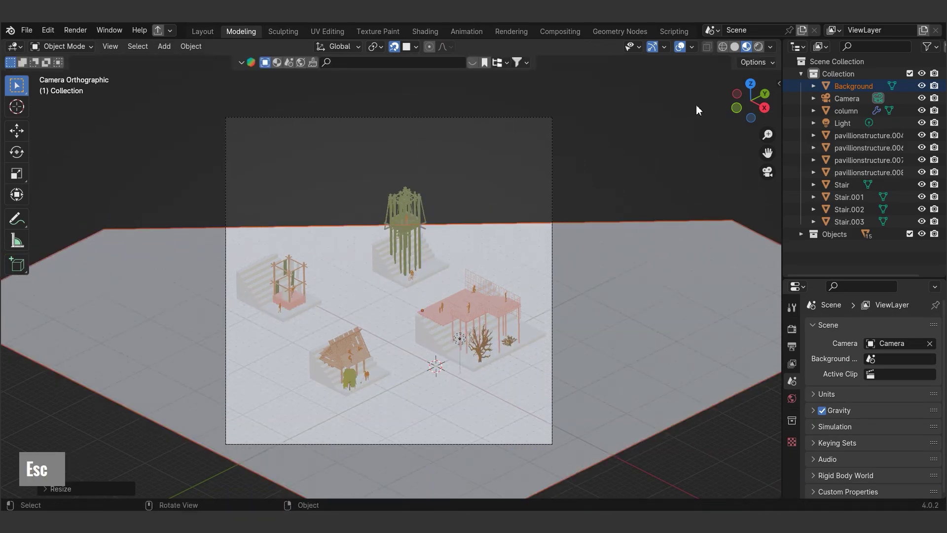
{"action": "scroll", "scroll_direction": "up", "scroll_amount": 3}
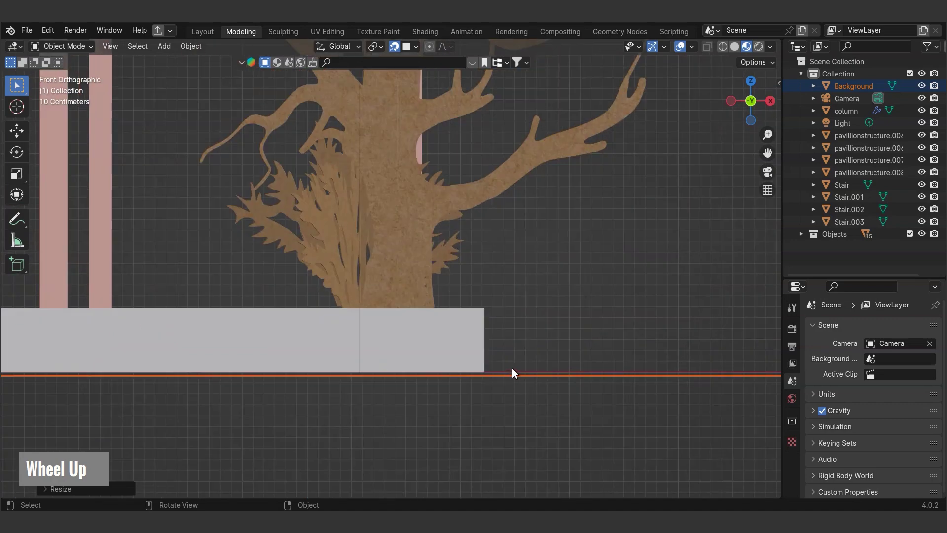
{"action": "type", "text": "gz0"}
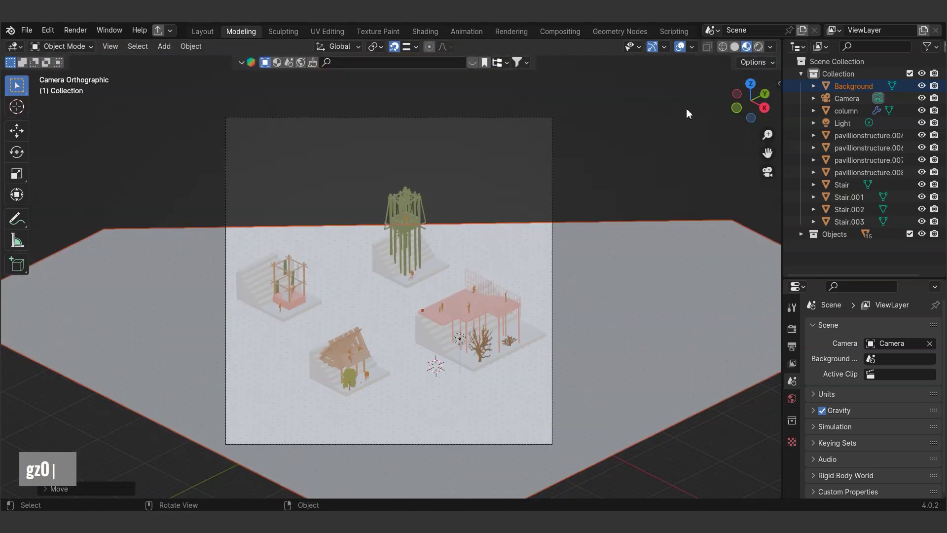
- Set the camera's clip start to 0.001 m so the background plane shows fully
{"action": "key", "text": "Return"}
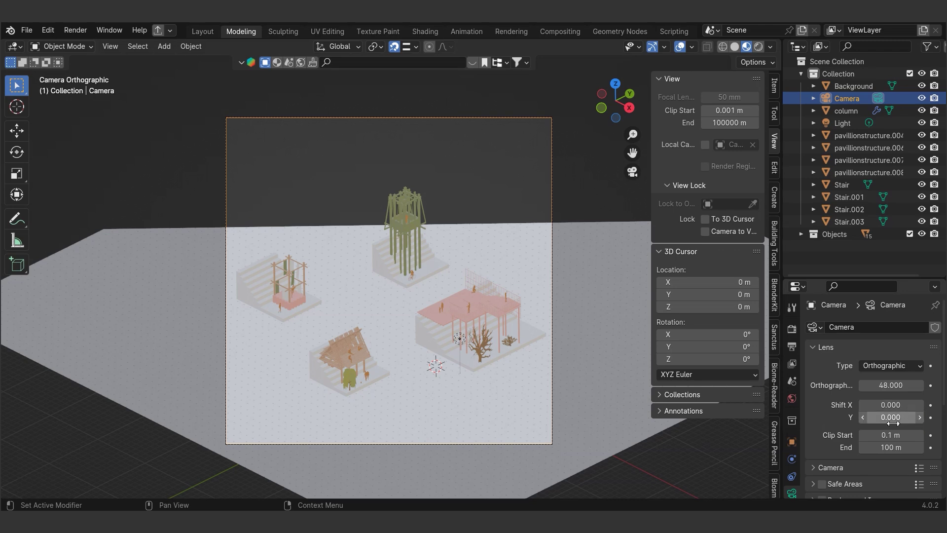
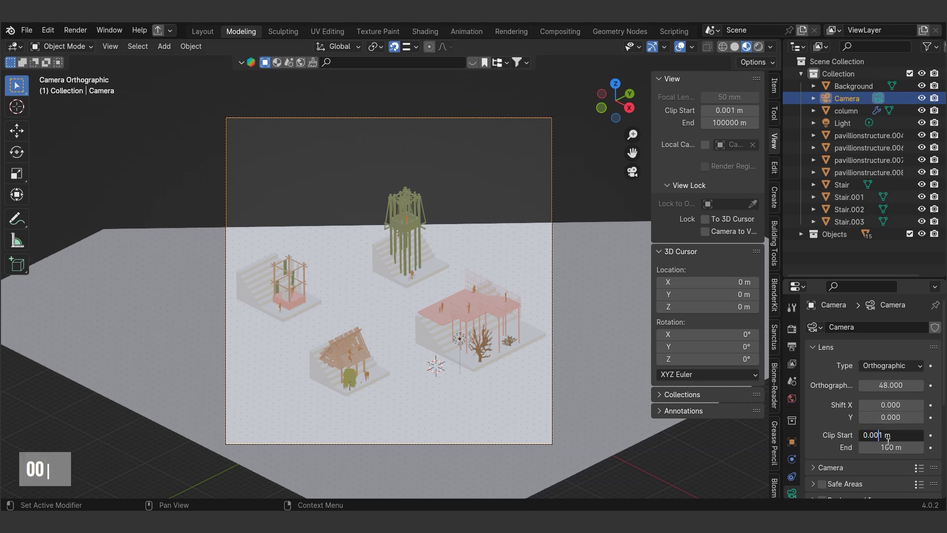
{"action": "key", "text": "Return"}
{"action": "type", "text": "00|"}
{"action": "key", "text": "Return"}
- Select the Background plane, enlarge it past the camera frame along X, then hide it
{"action": "double_click", "coordinate": [628, 451]}
{"action": "scroll", "scroll_direction": "down", "scroll_amount": 3}
{"action": "key", "text": "g"}
{"action": "type", "text": "gxs"}
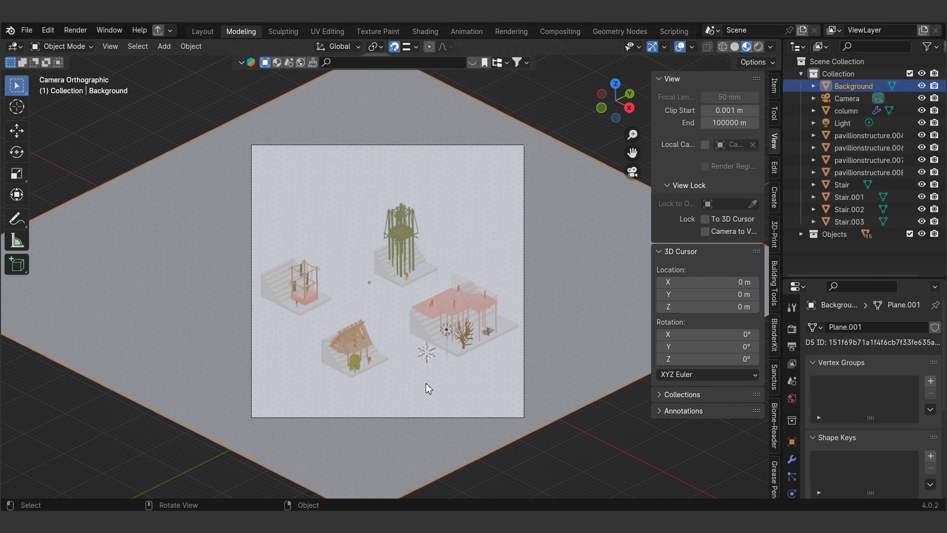
{"action": "key", "text": "h"}
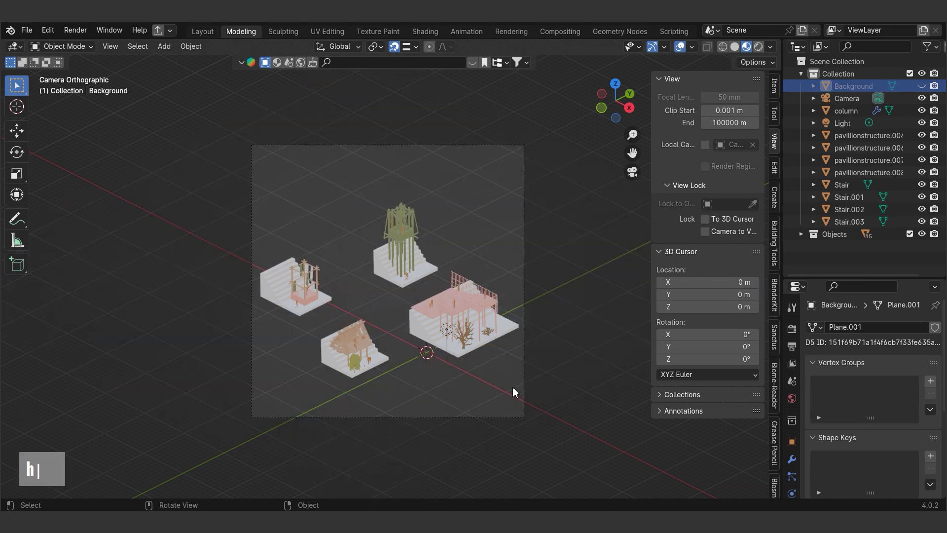
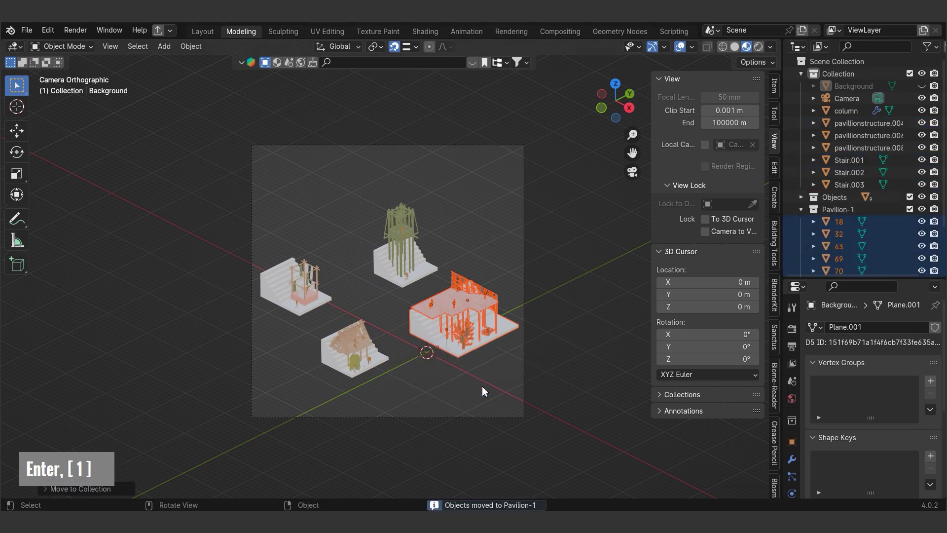
- Shift the pink Pavilion-1 group about 3.85 m along Y and then along X within the frame
{"action": "type", "text": "gy"}
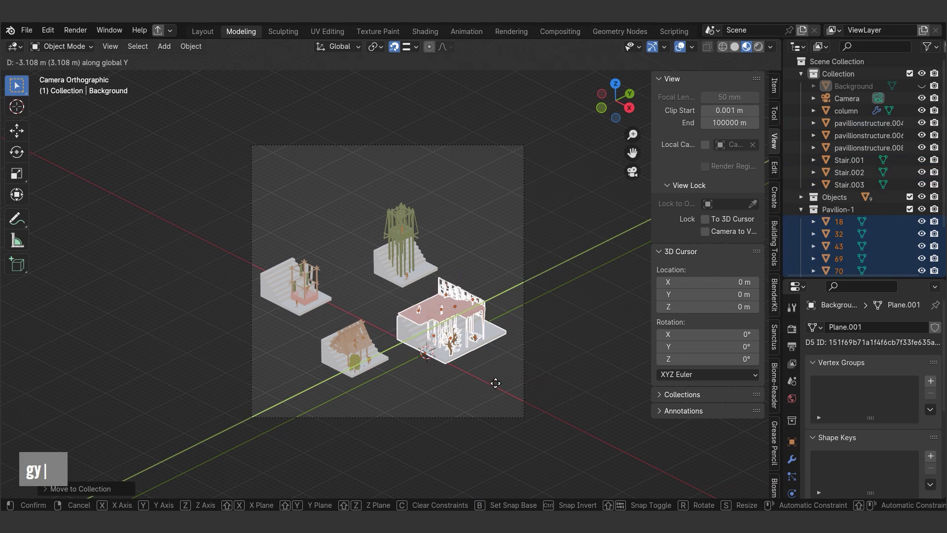
{"action": "type", "text": "gx"}
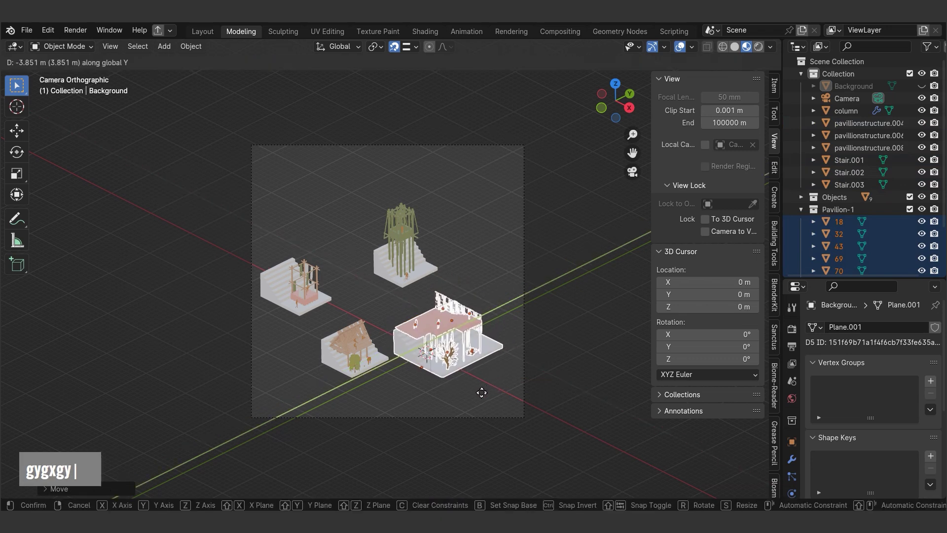